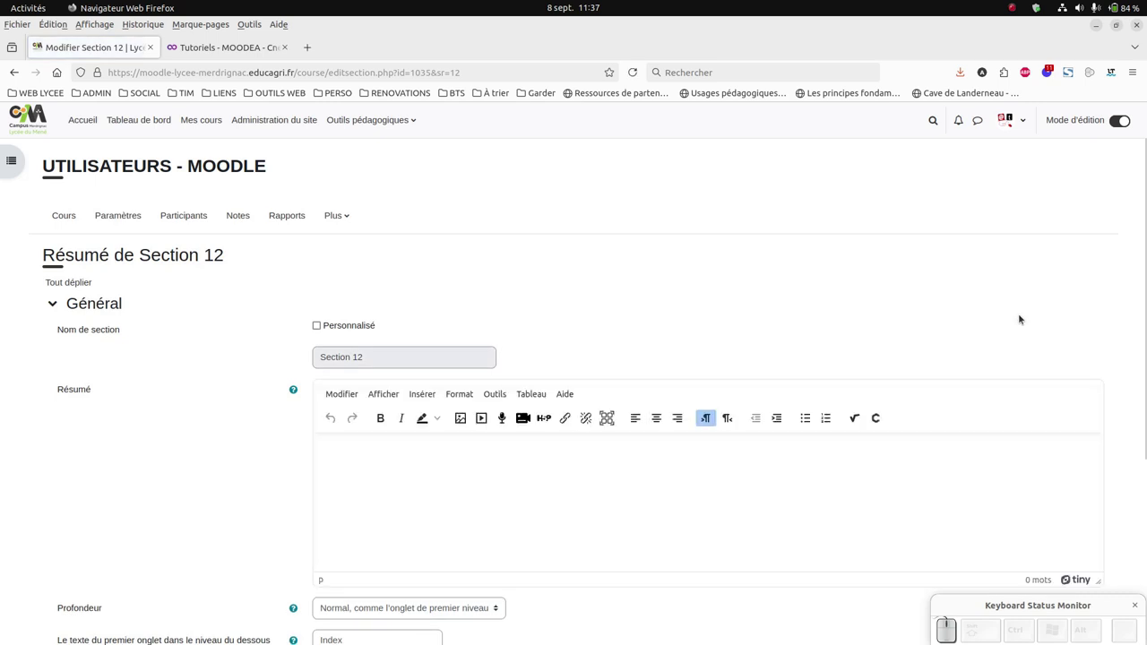
Enable a custom section name and start entering 'Editeur TinyMCE'
left_click(322, 326)
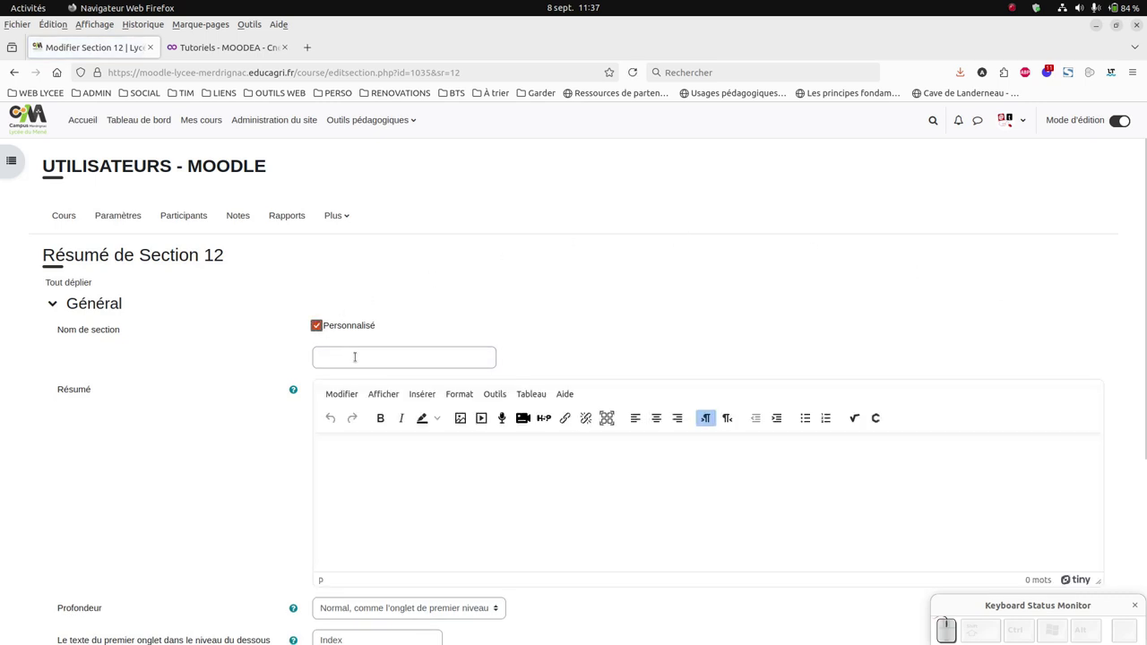
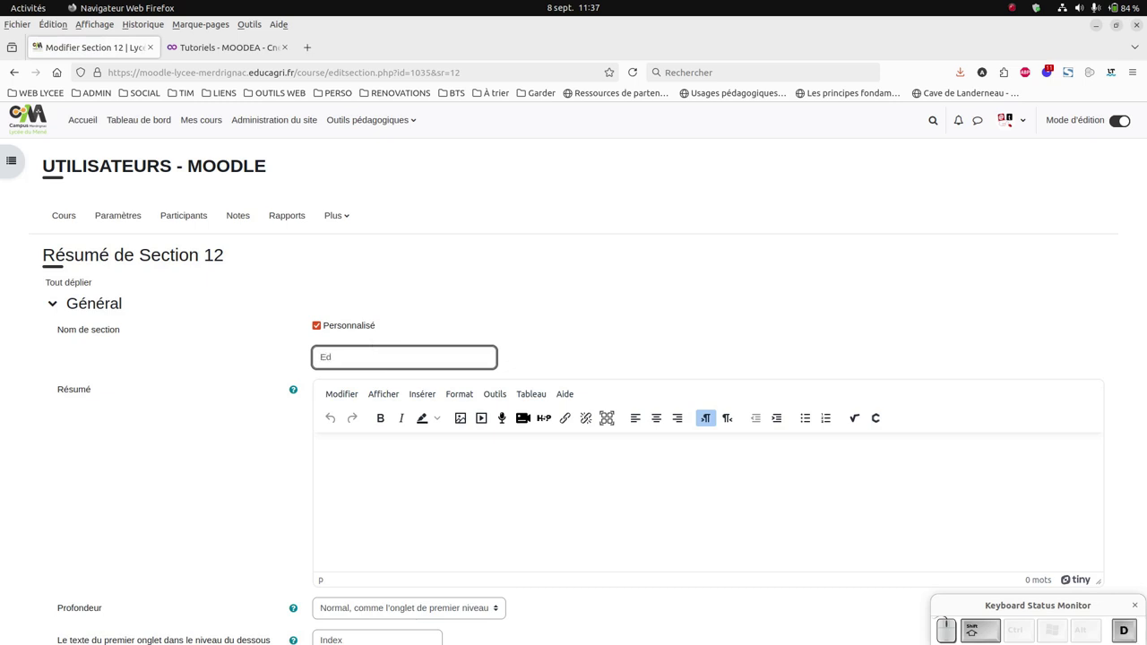
key("space")
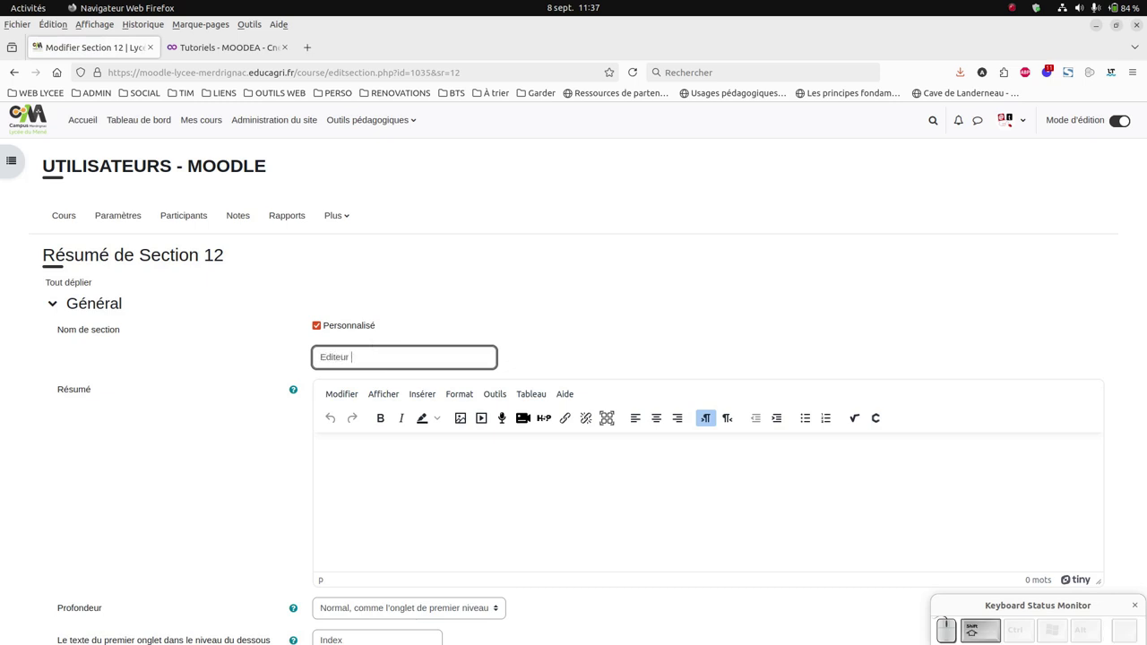
key("shift+y")
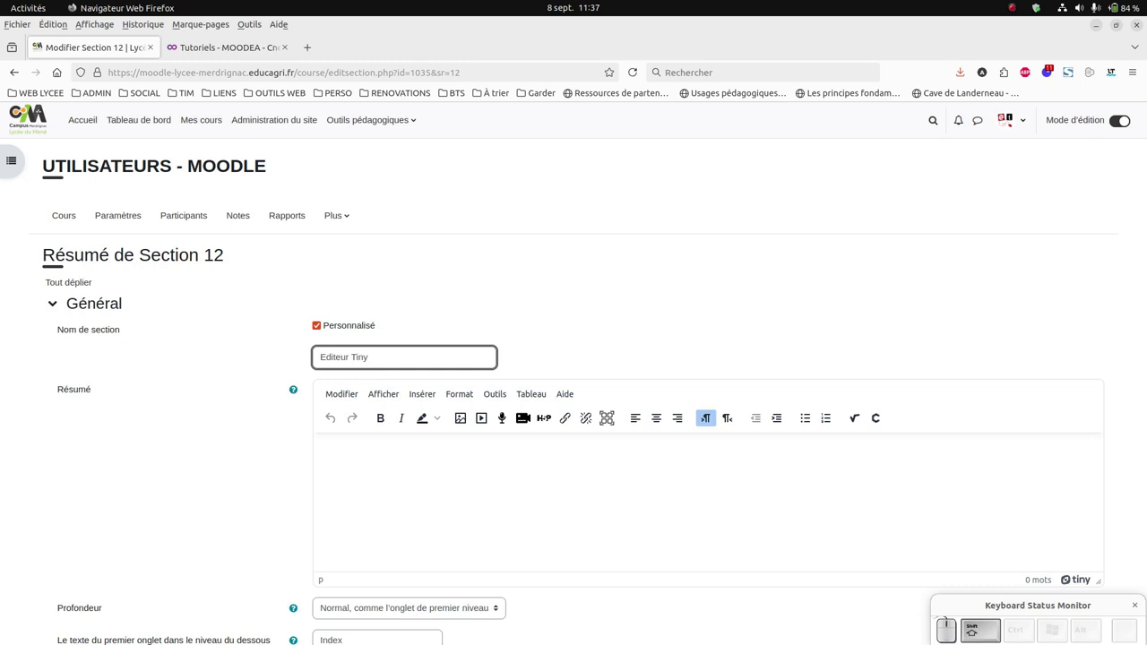
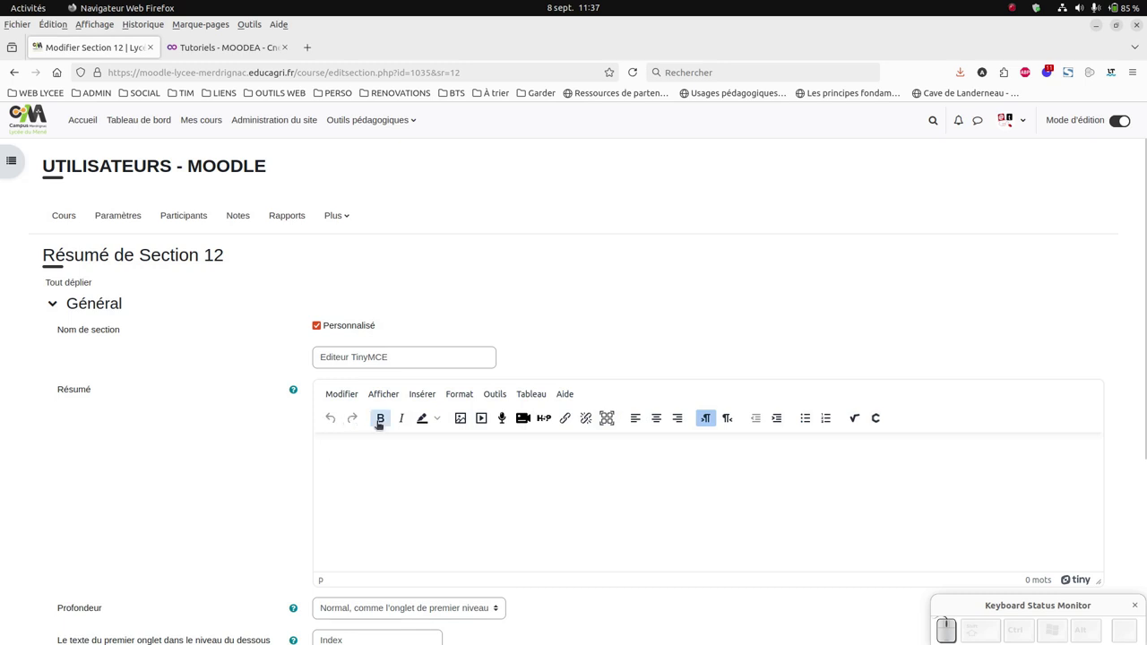
left_click(441, 424)
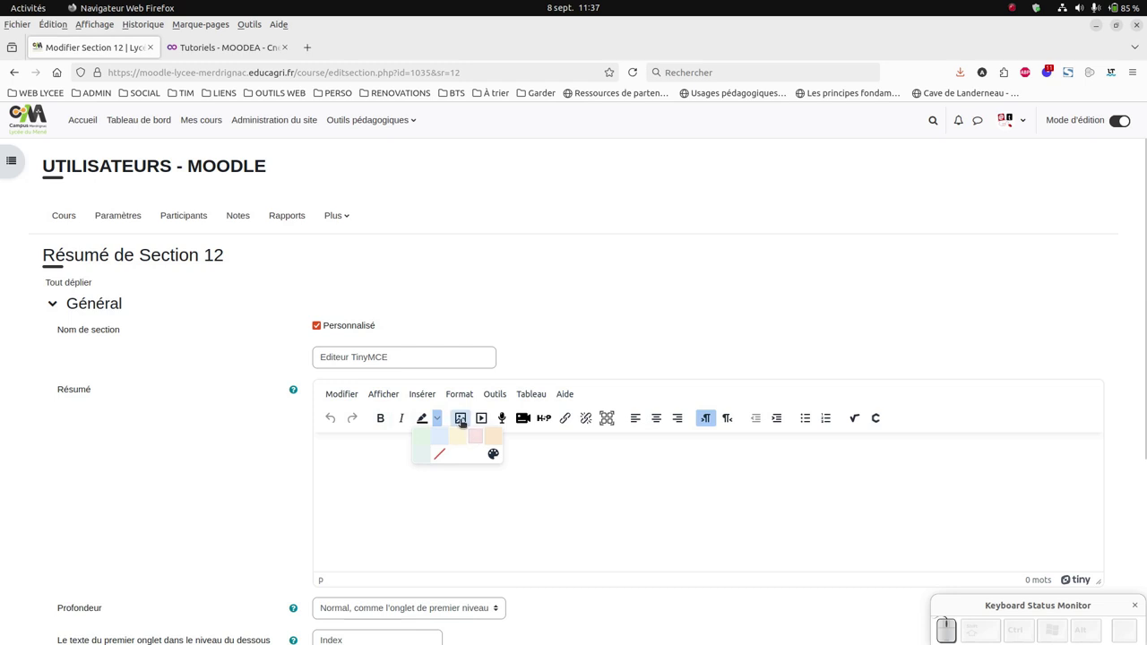
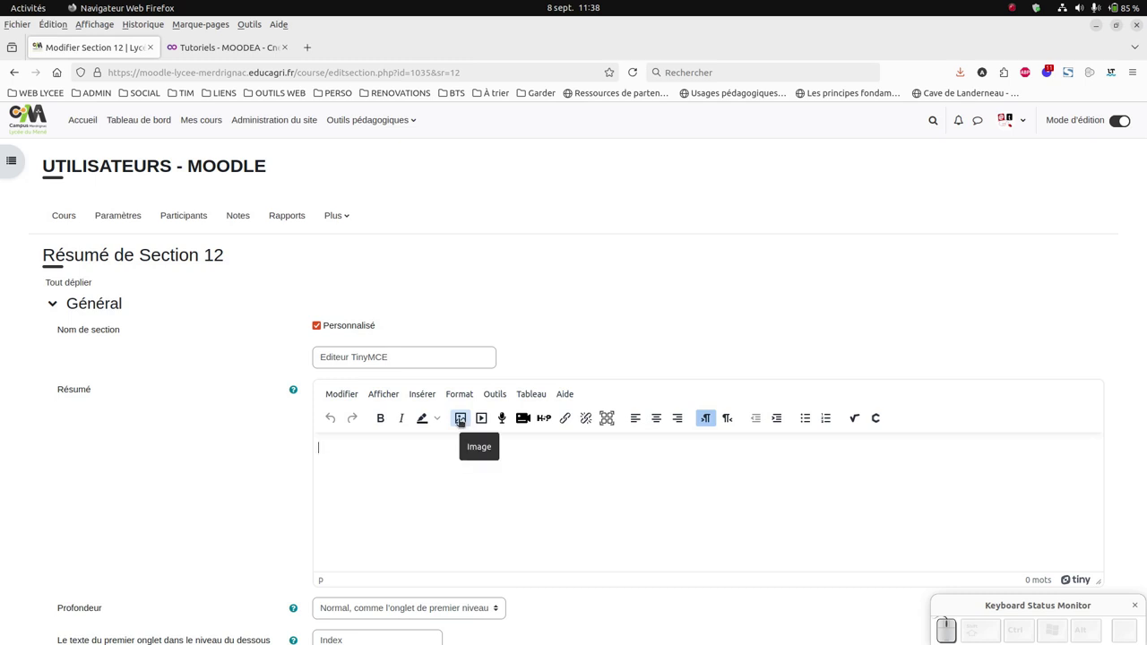
Start inserting an image into the summary and browse the file repositories
left_click(461, 423)
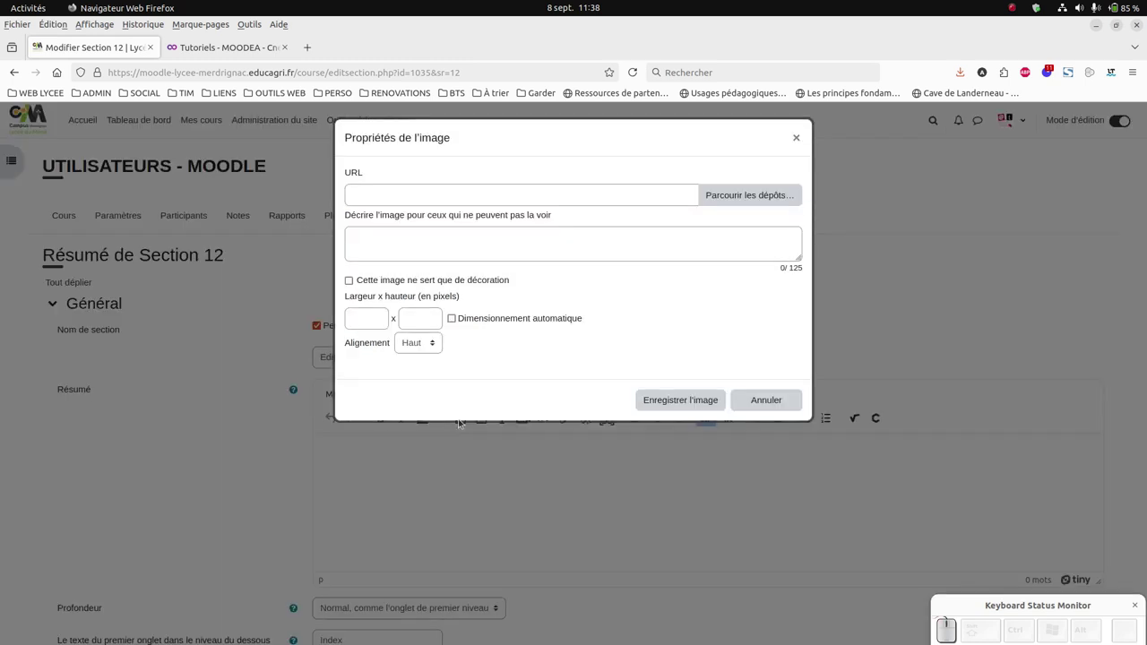
left_click(765, 200)
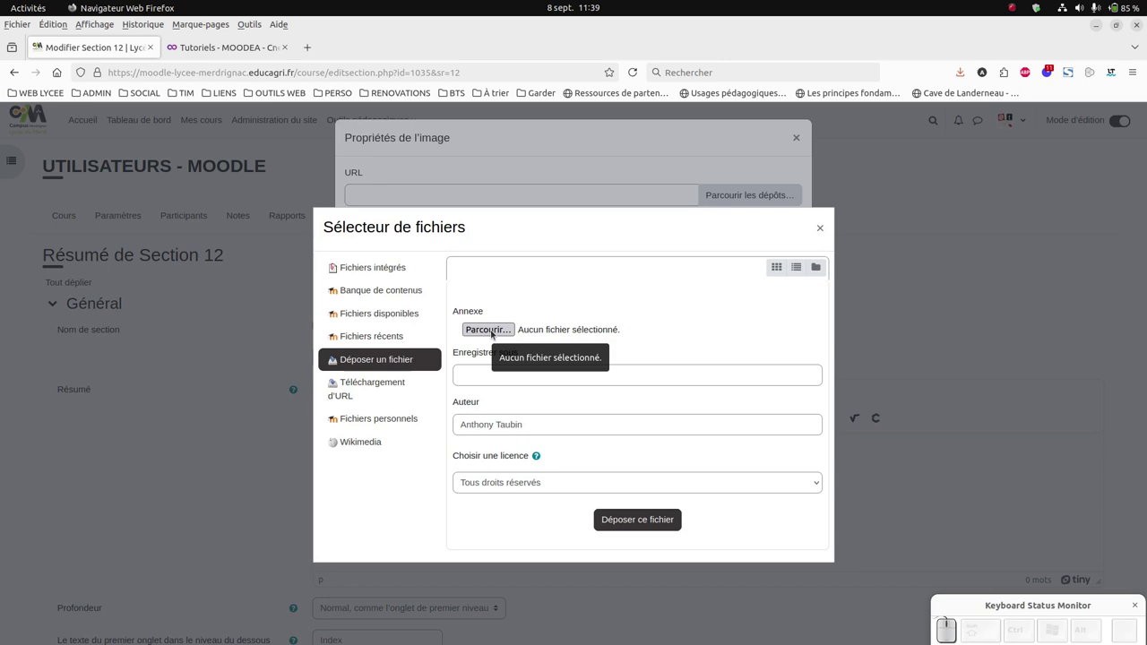
Choose insertion-contenus1.jpg from Bureau > Moodea as the file to upload
left_click(496, 334)
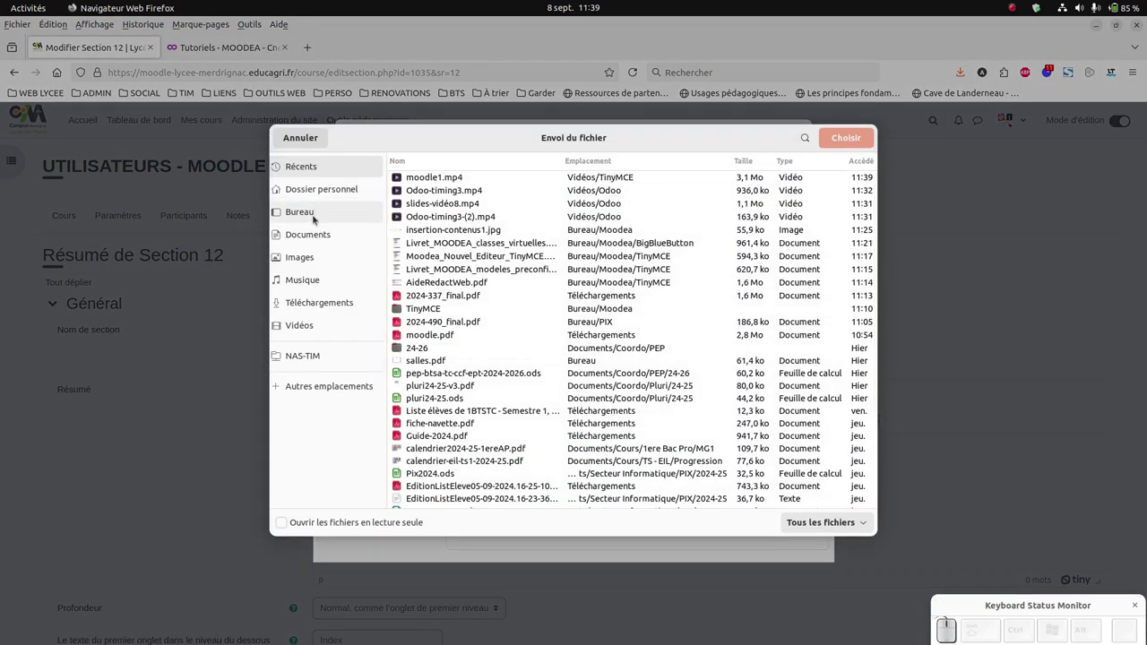
left_click(314, 219)
left_click(314, 219)
left_click(429, 208)
left_click(429, 208)
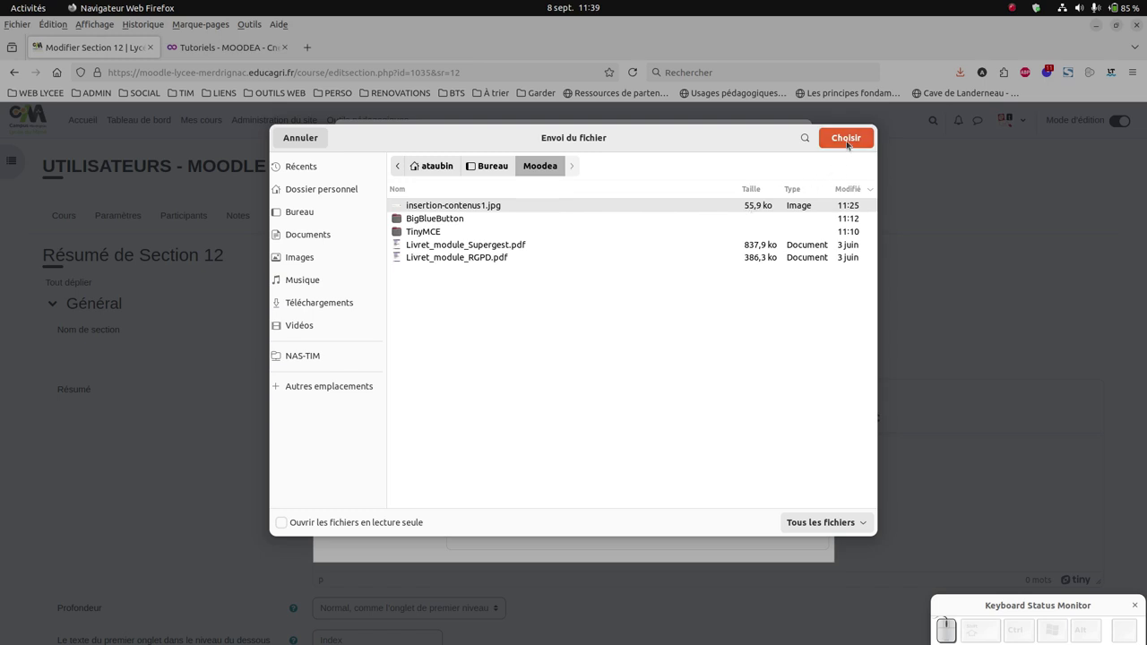
left_click(851, 144)
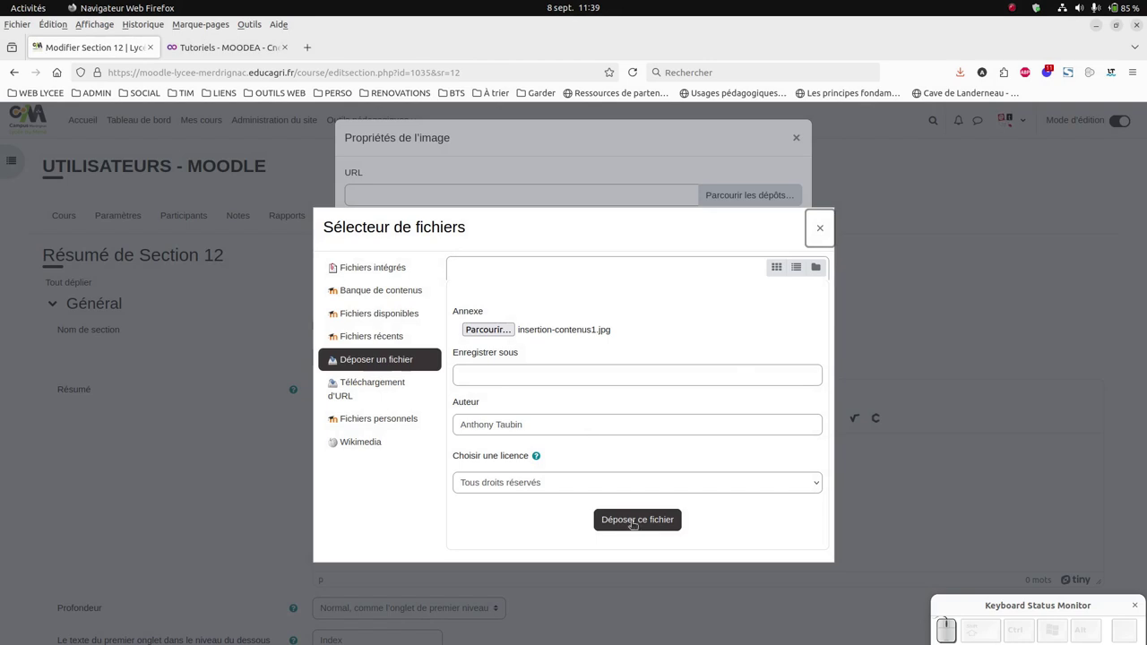
Upload the banner image and mark it as decorative only
left_click(650, 517)
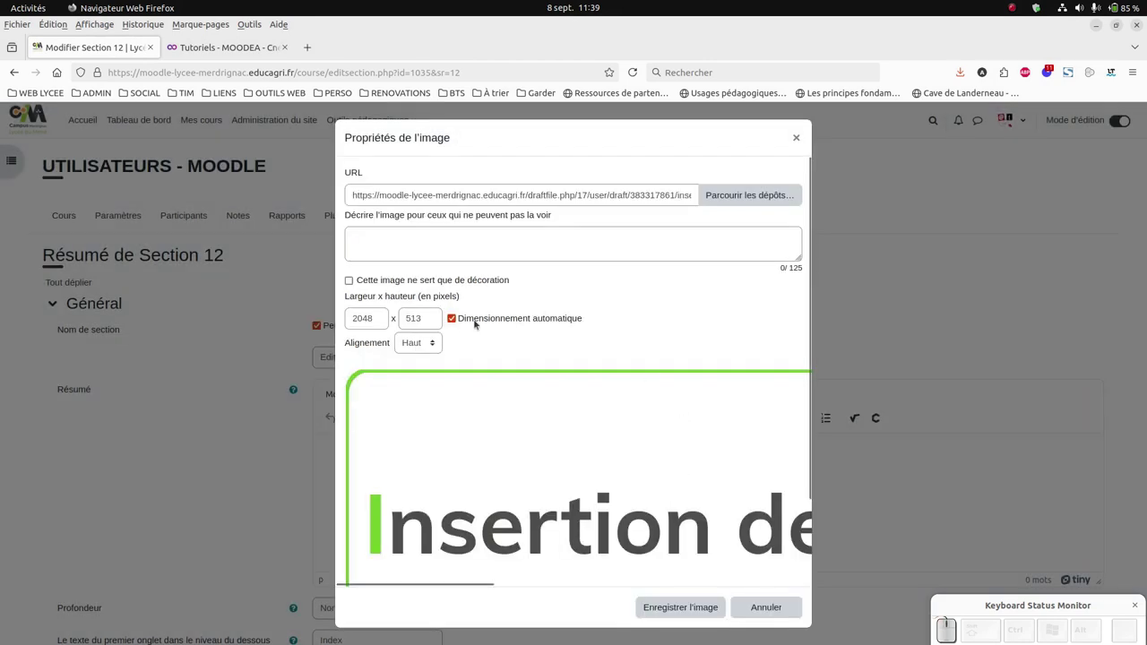
left_click(356, 283)
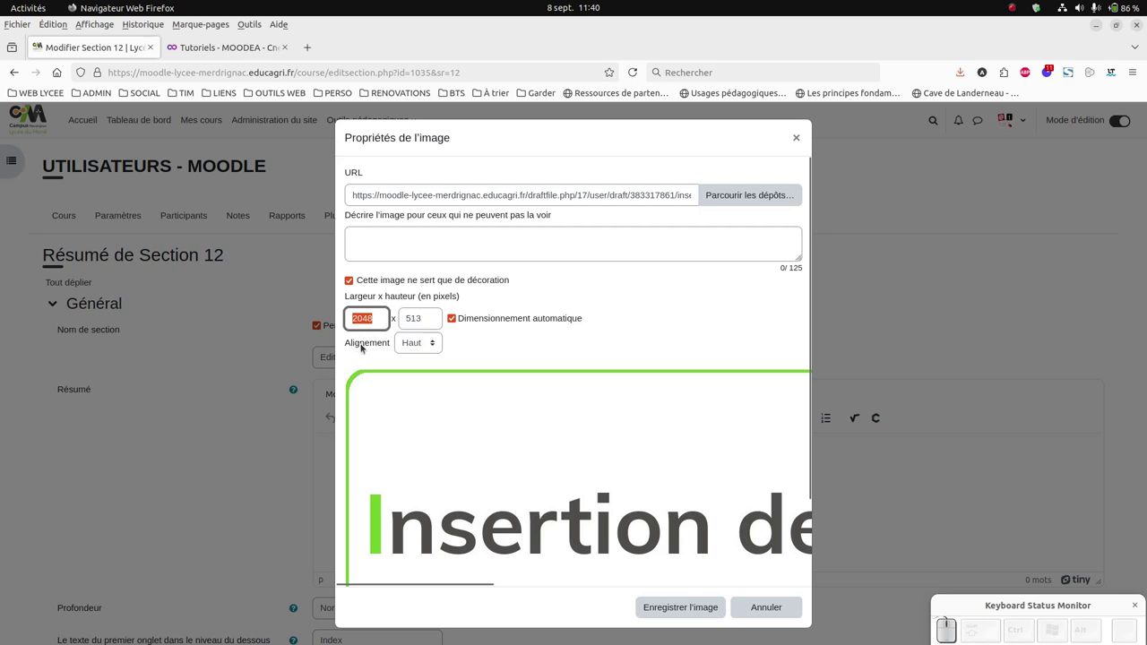
scroll("down", 3)
Insert the banner into the summary, save the section and enlarge the browser window
left_click(694, 613)
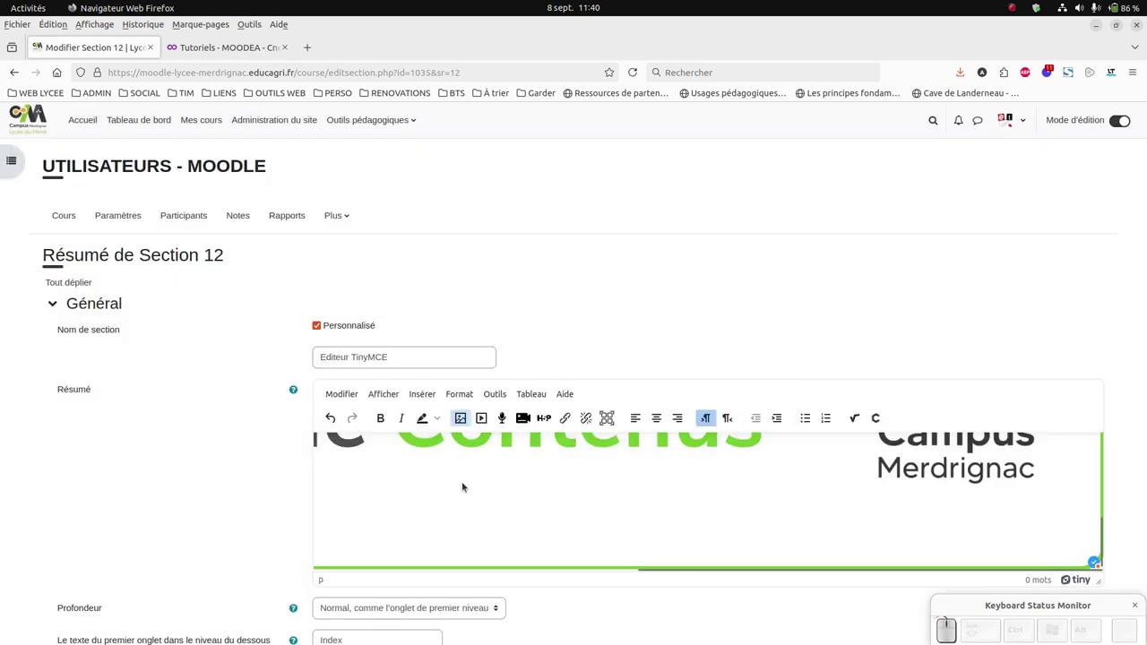
scroll("down", 3)
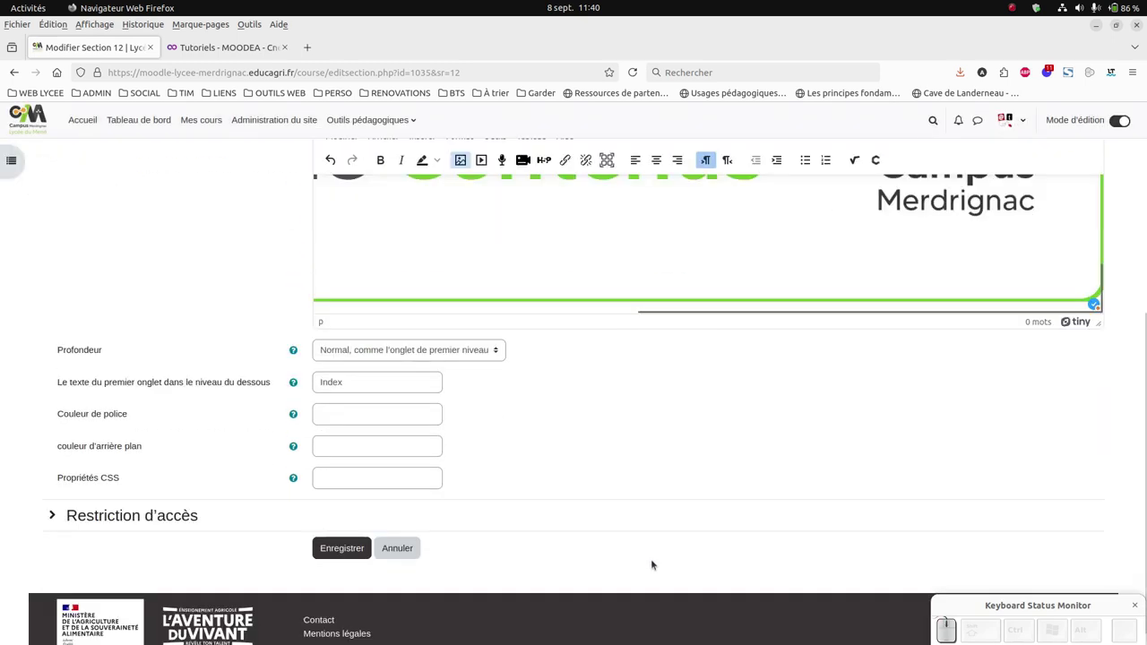
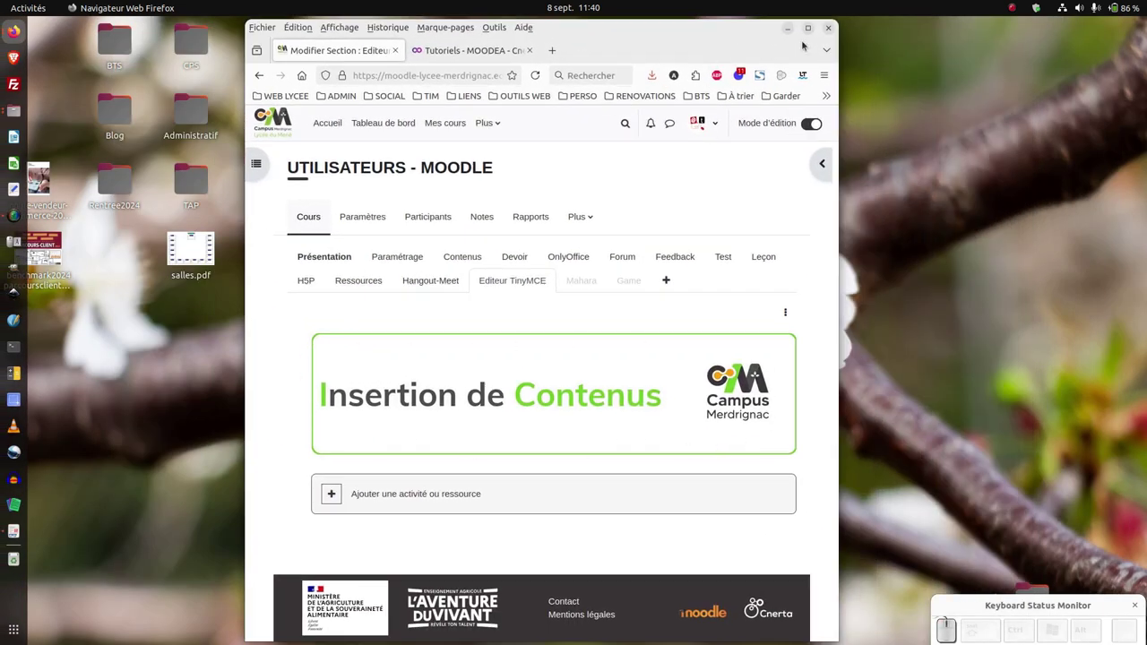
left_click(746, 388)
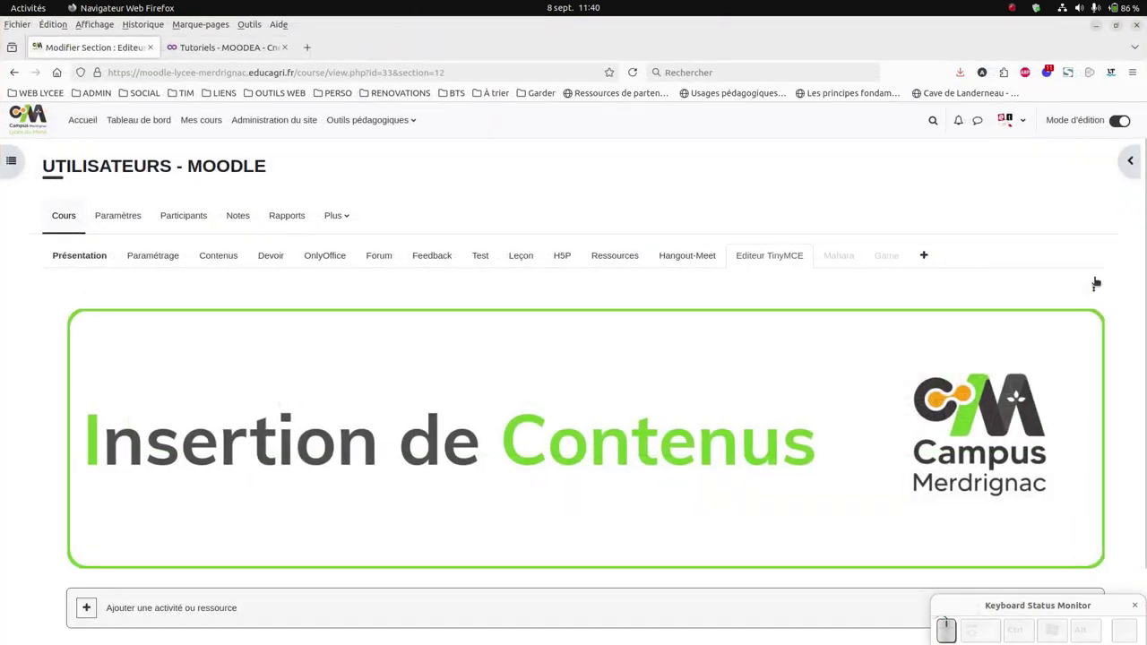
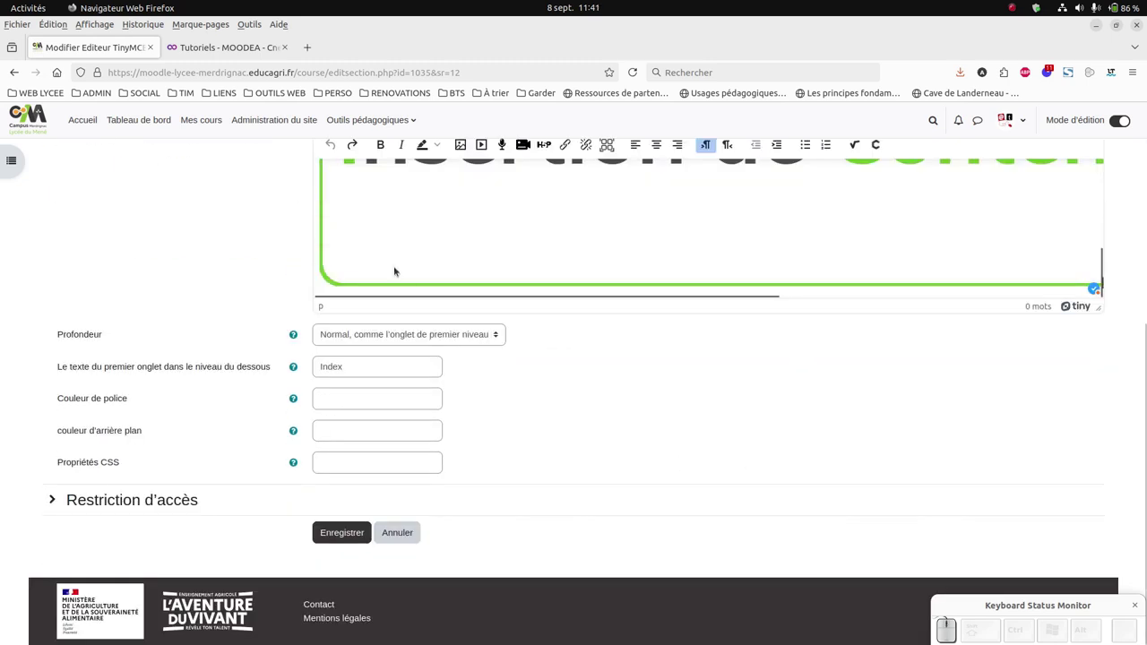
Place the cursor after the banner image and start a new line below it
left_click(416, 298)
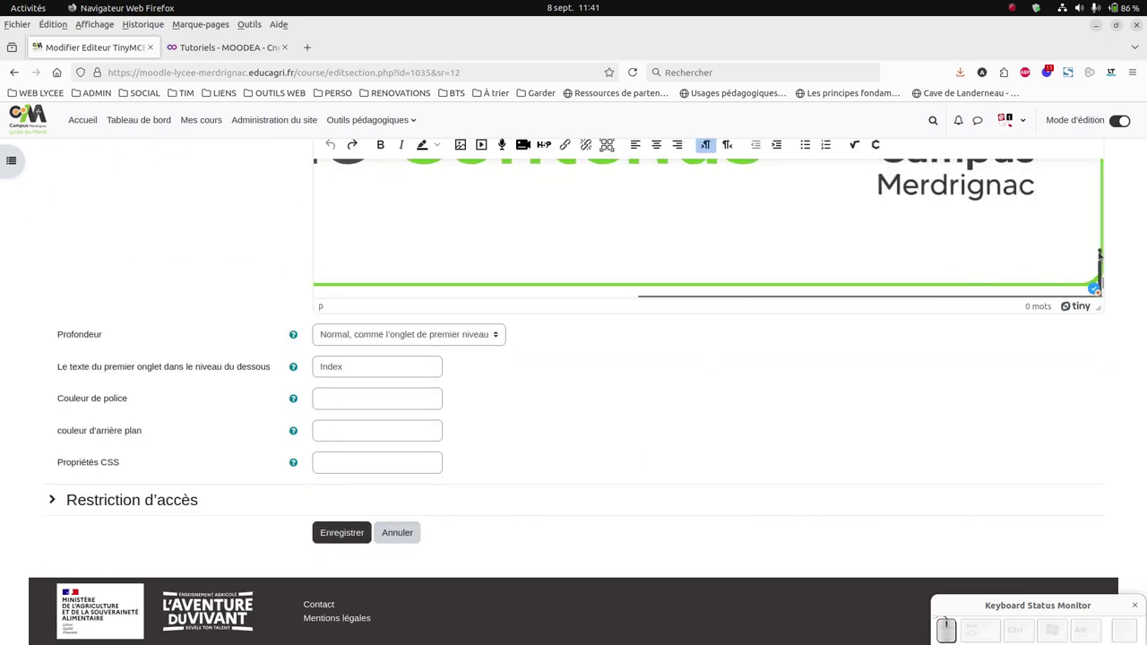
left_click(1103, 255)
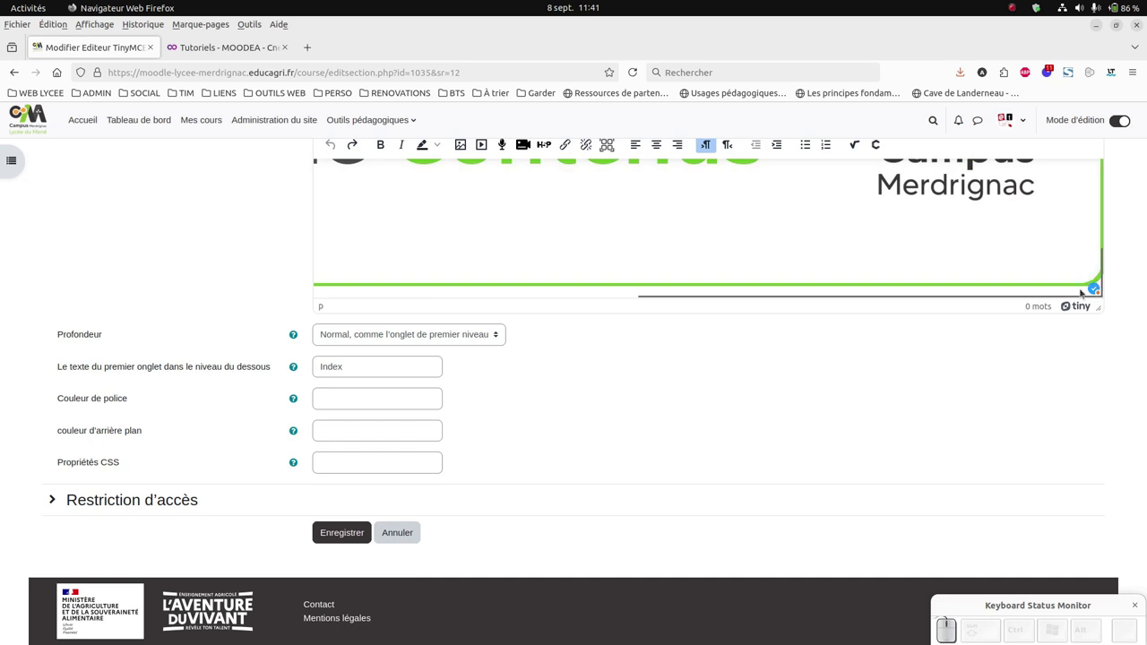
left_click(1084, 291)
key("Return")
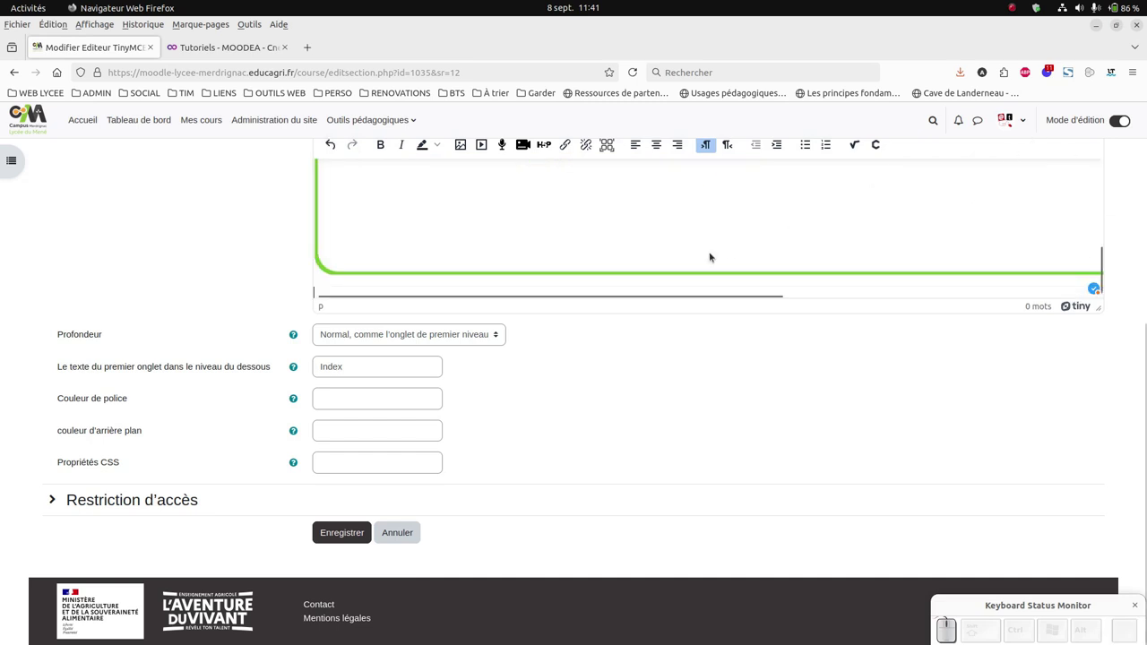
scroll("down", 3)
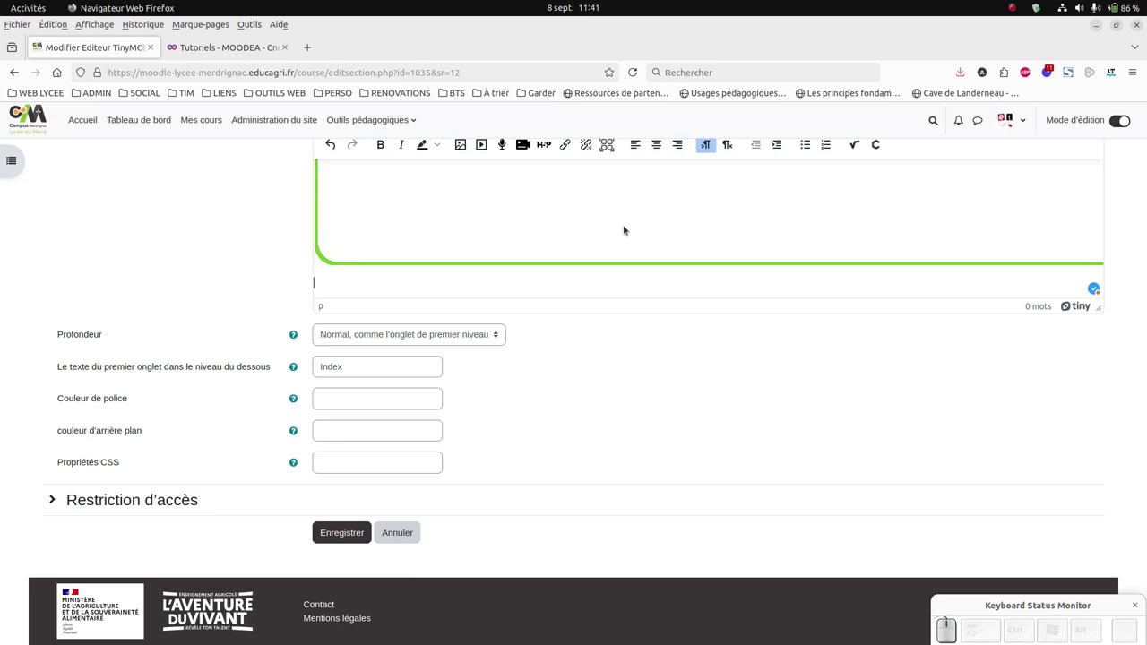
scroll("up", 3)
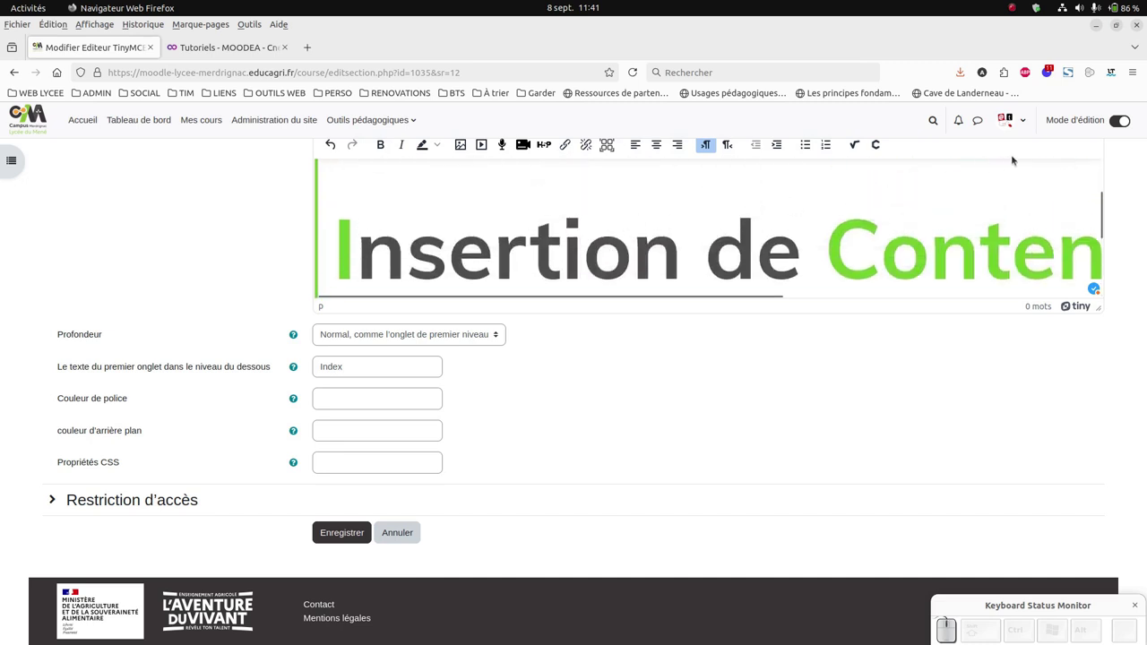
scroll("up", 3)
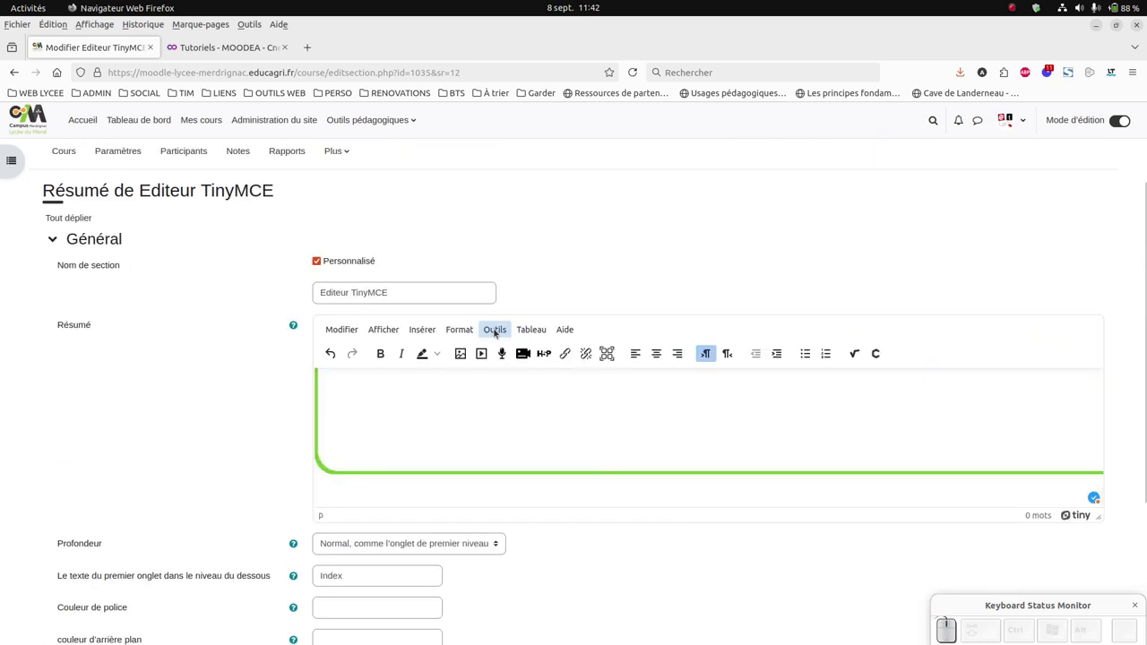
Add the 'Fonctionnalités de TinyMCE' heading and paragraph, remove the stray break, switch to MOODEA tutorials
left_click(474, 333)
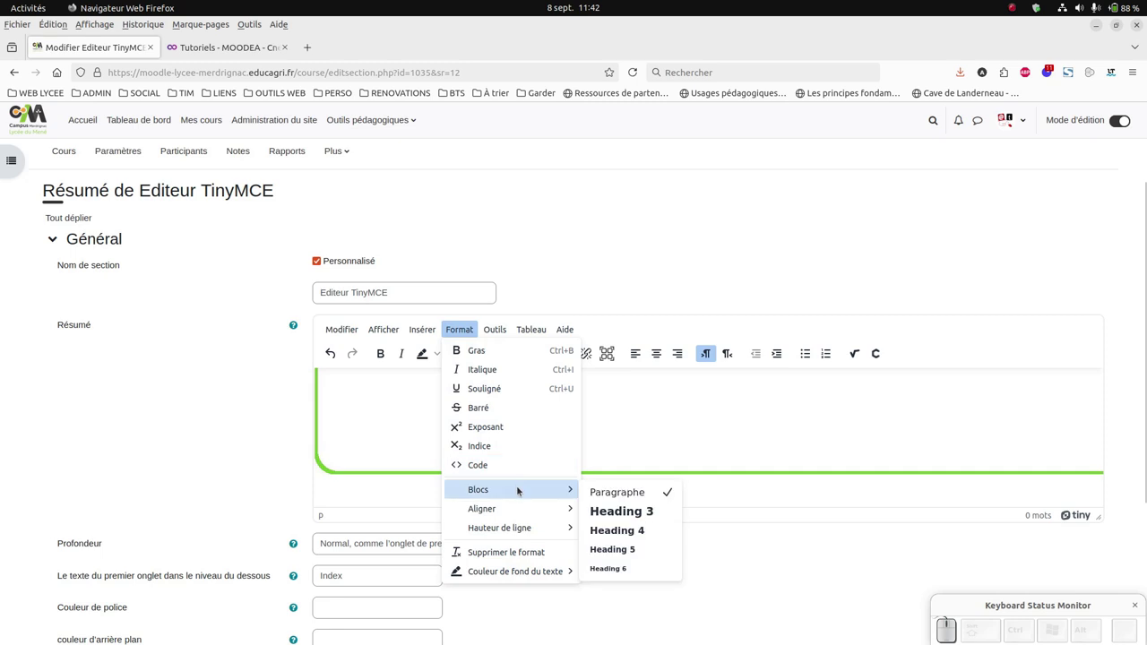
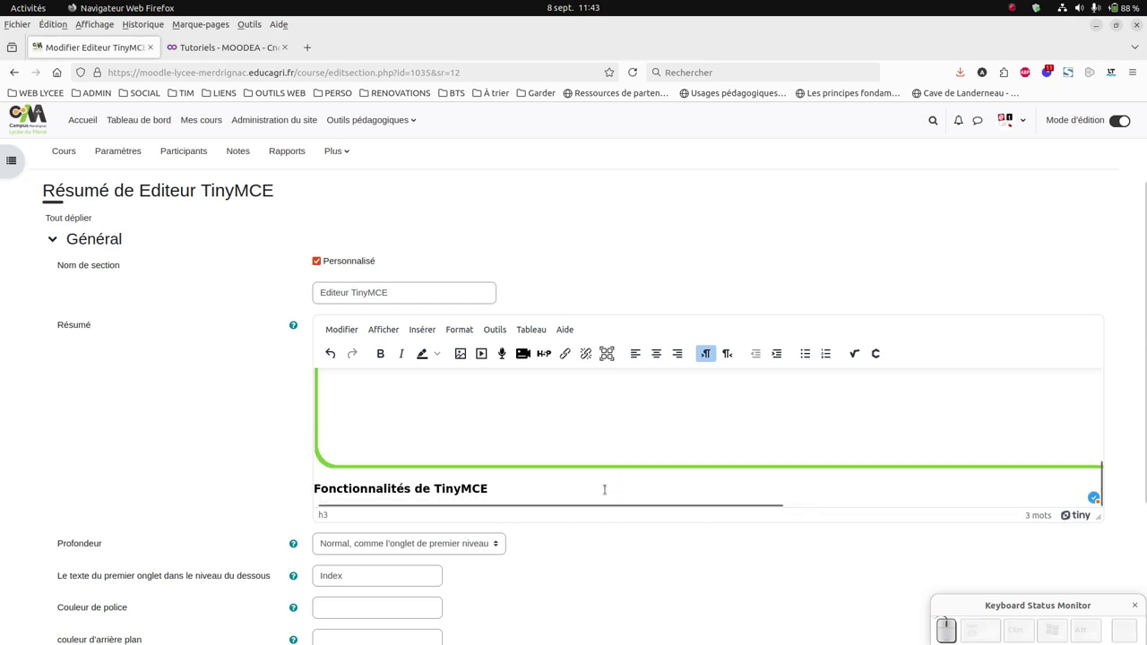
key("Return")
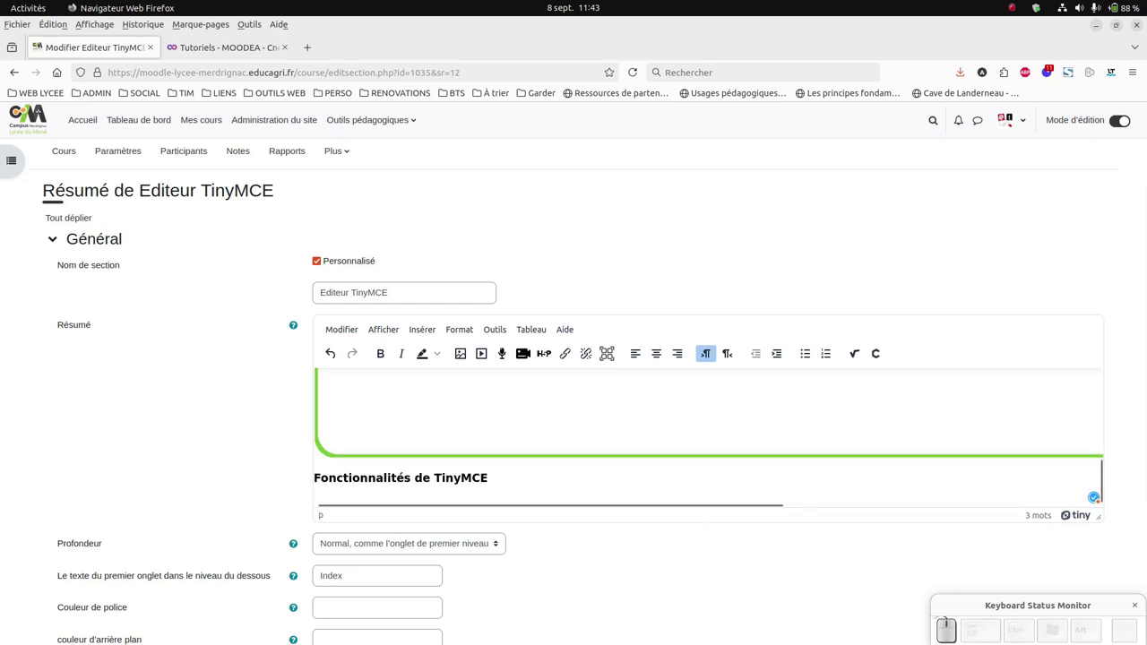
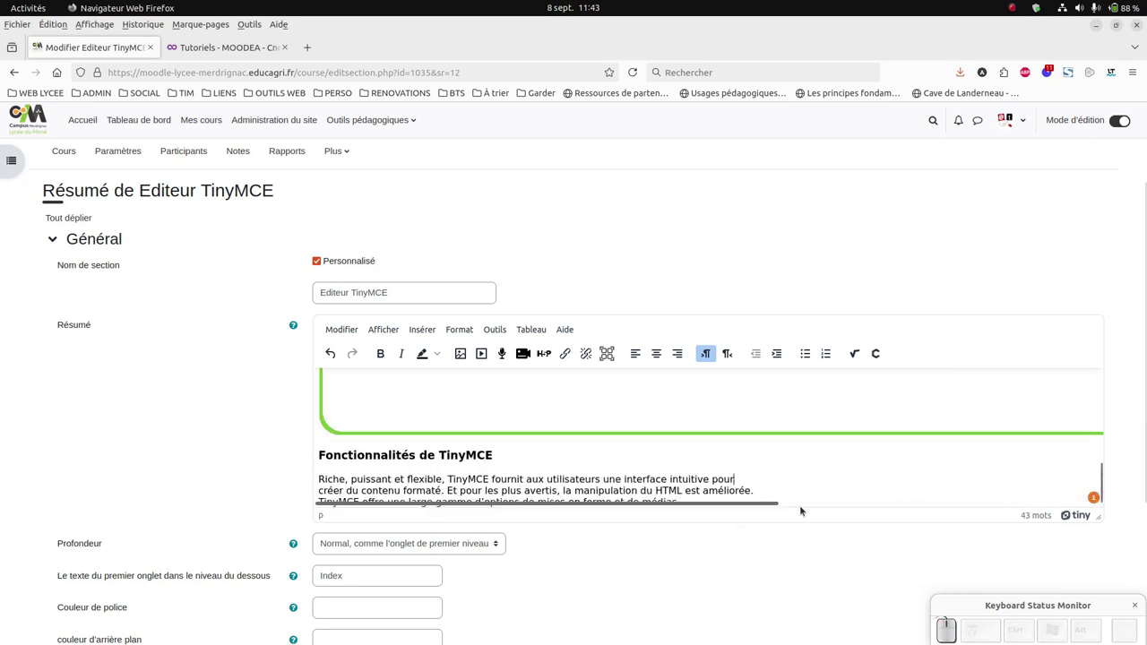
key("space")
key("Delete")
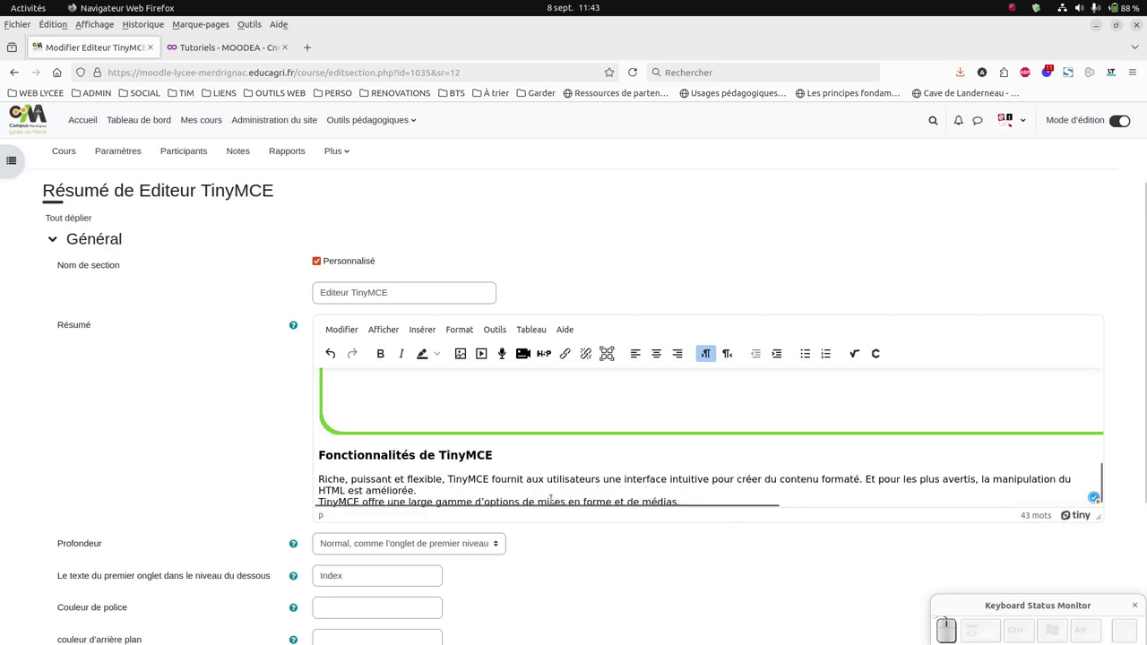
scroll("down", 3)
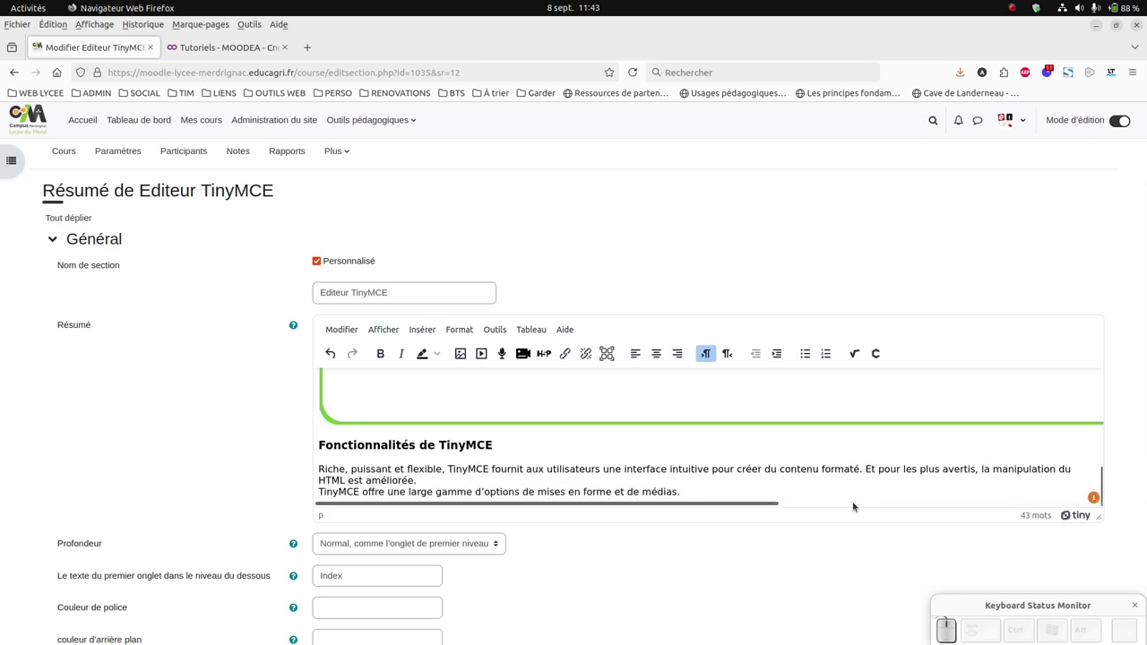
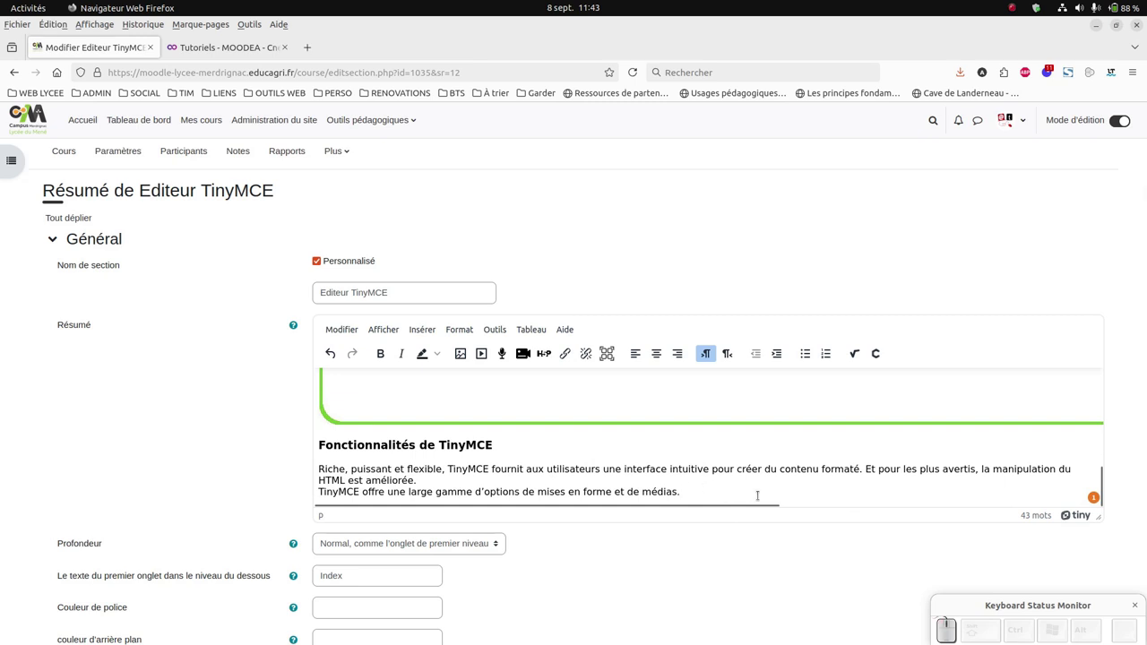
key("Return")
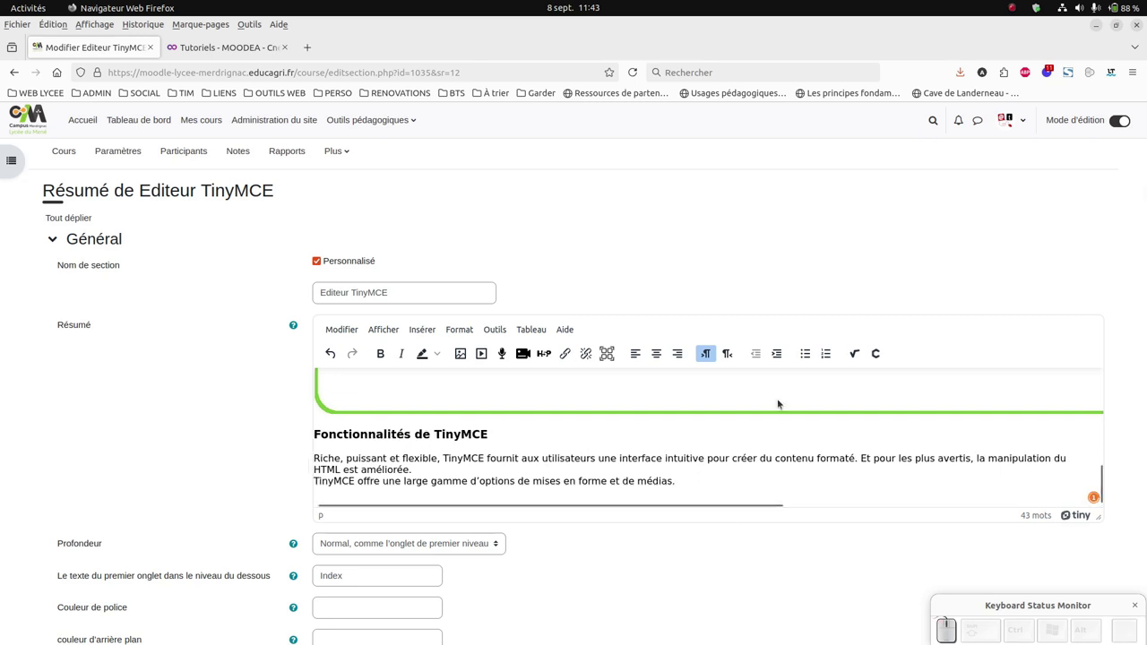
left_click(235, 56)
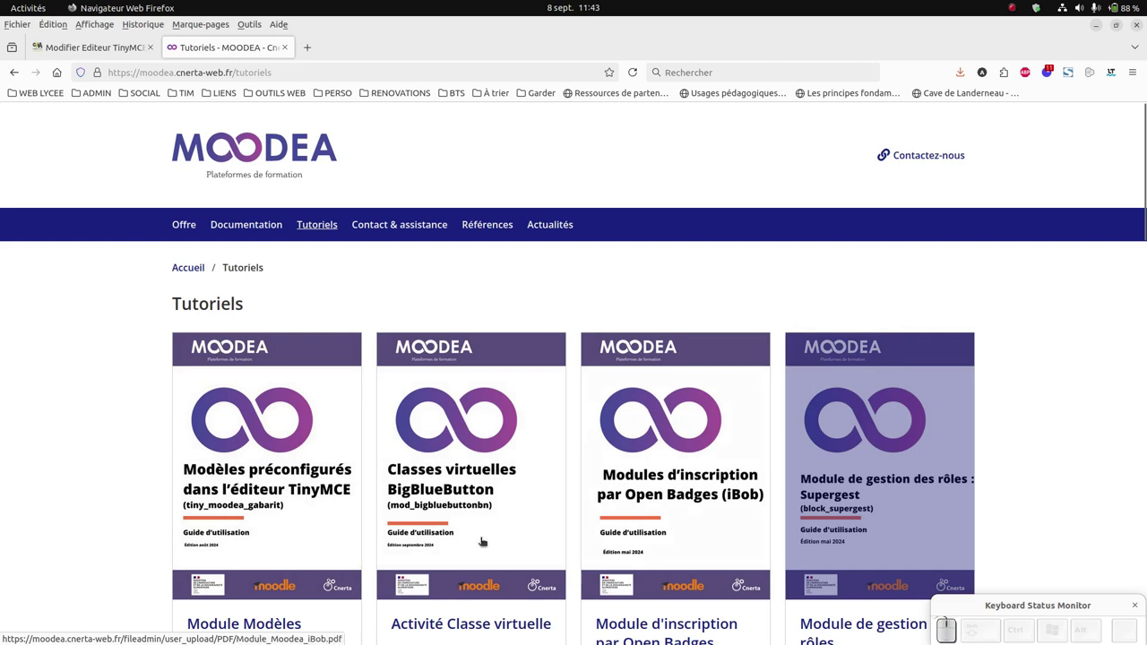
Select and copy the MOODEA tutorials page address
left_click(928, 595)
left_click(928, 595)
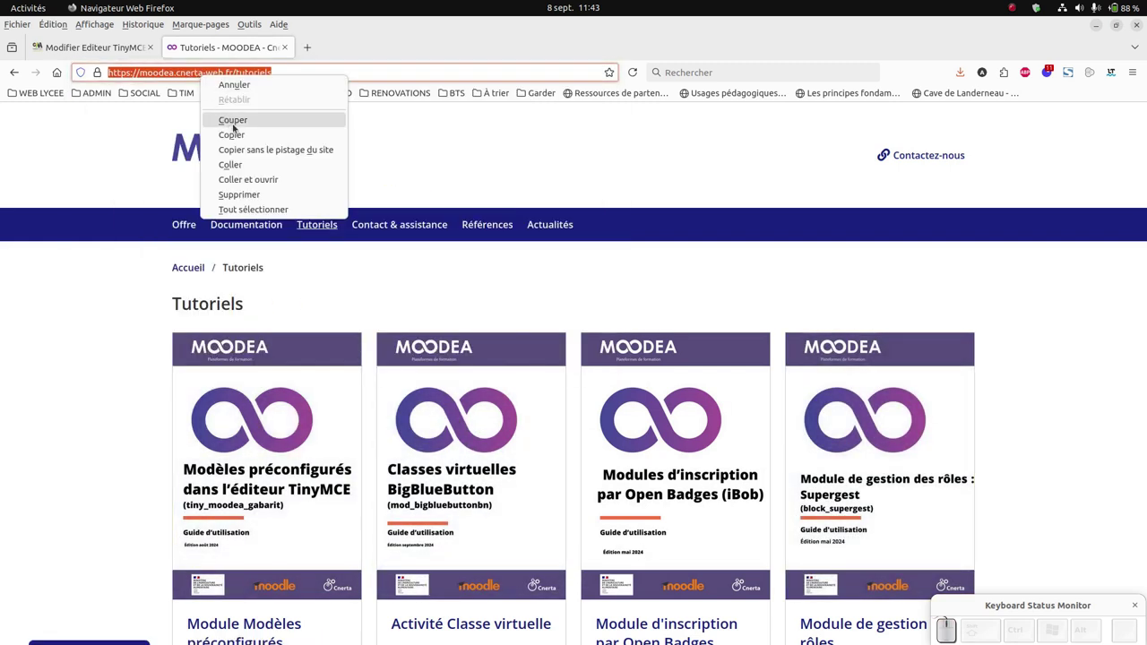
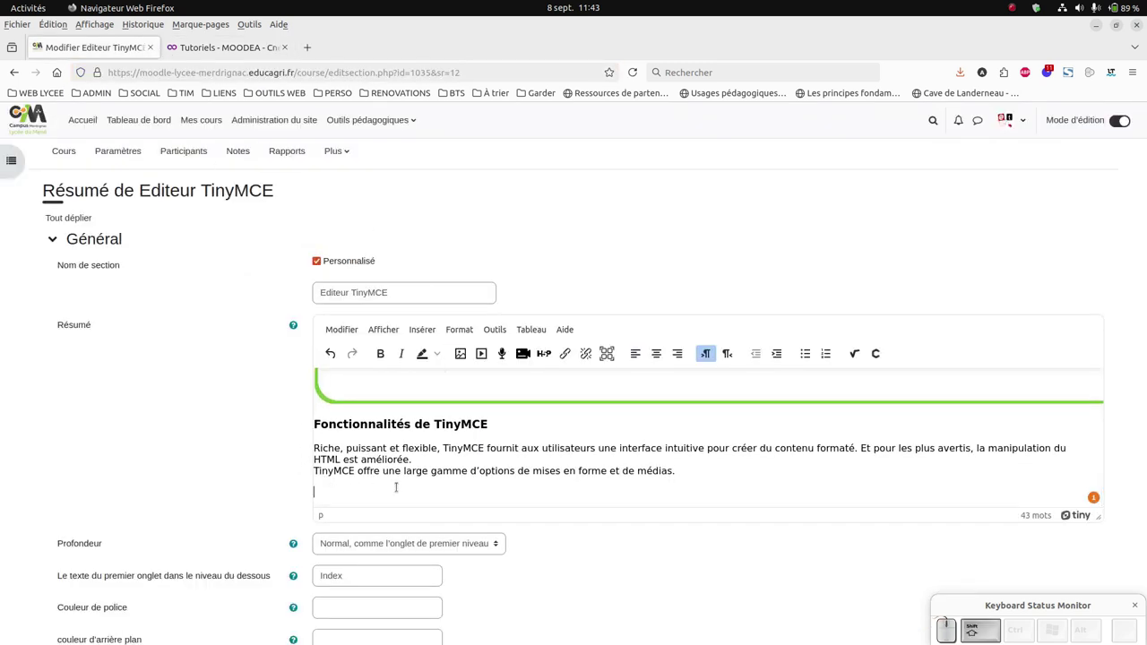
Write the line 'Consultez les tutoriels du CNERTA' below the paragraph
key("u")
key("l")
key("BackSpace")
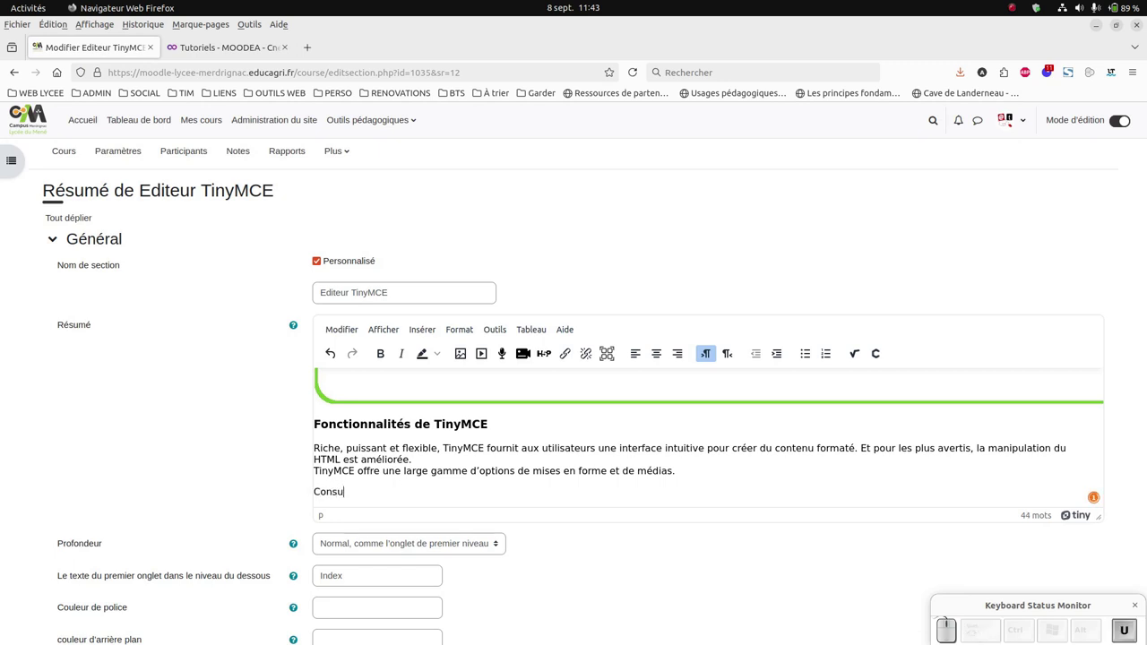
key("t")
key("e")
key("space")
key("space")
key("space")
key("space")
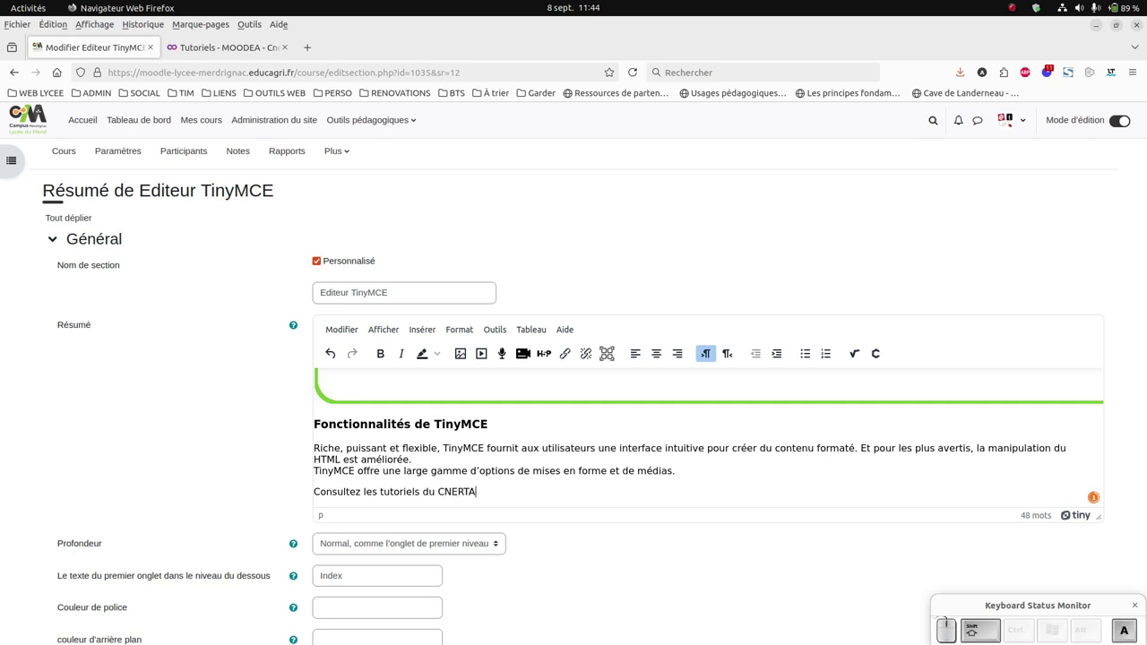
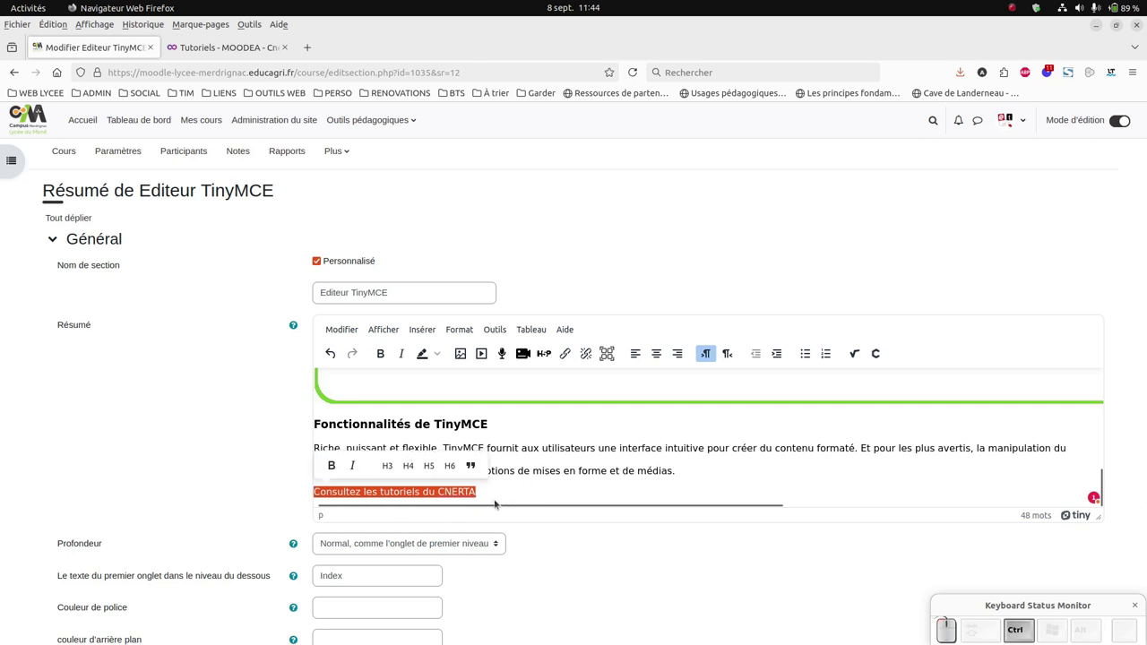
Link the CNERTA line to the tutorials URL opening in a new window, then copy the YouTube video address
key("ctrl+v")
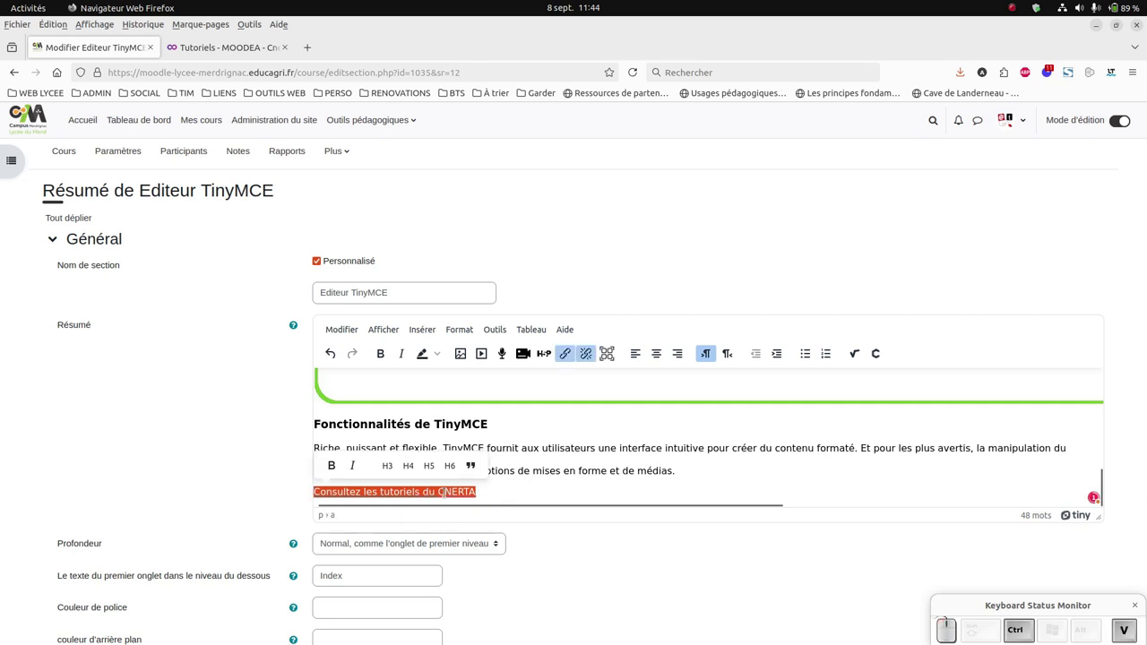
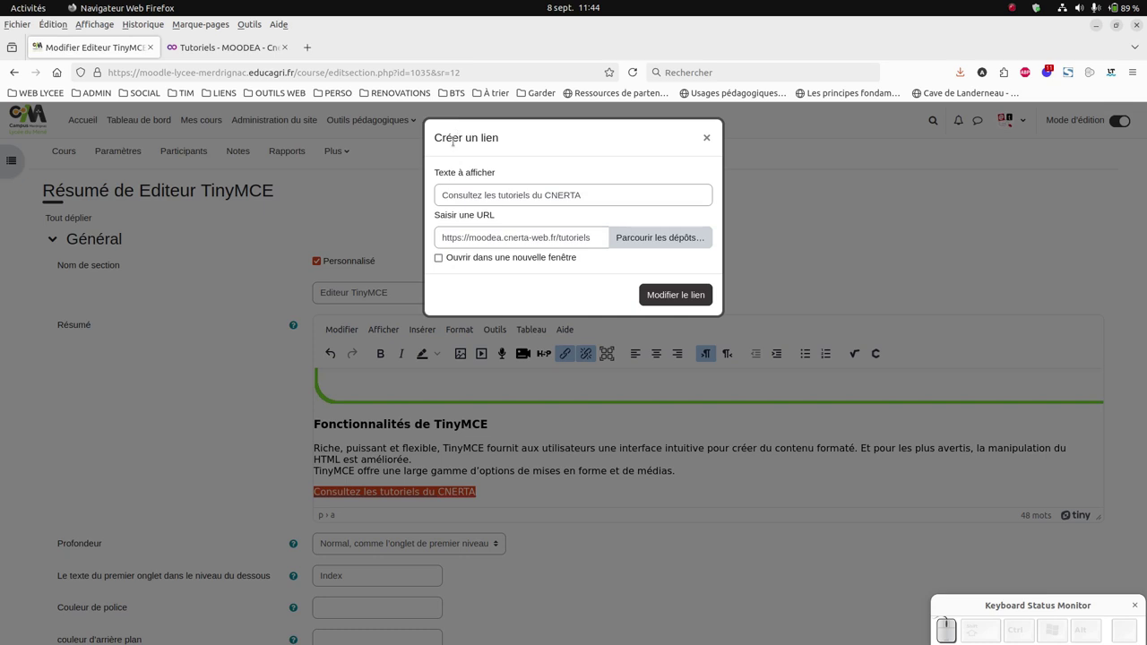
left_click(444, 262)
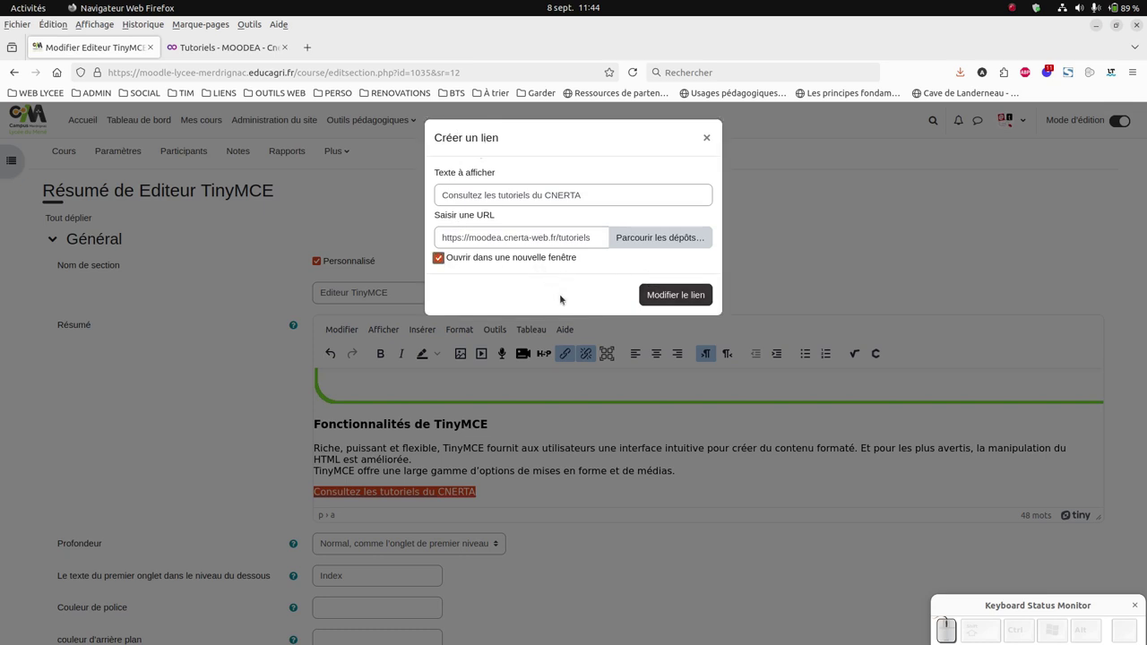
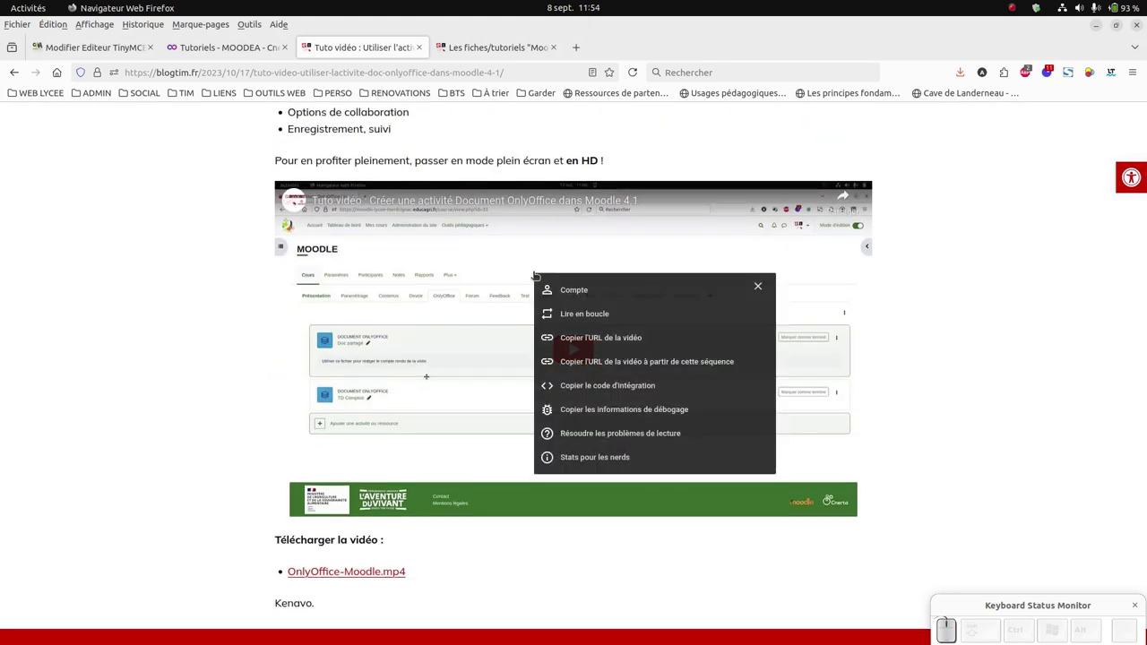
left_click(587, 340)
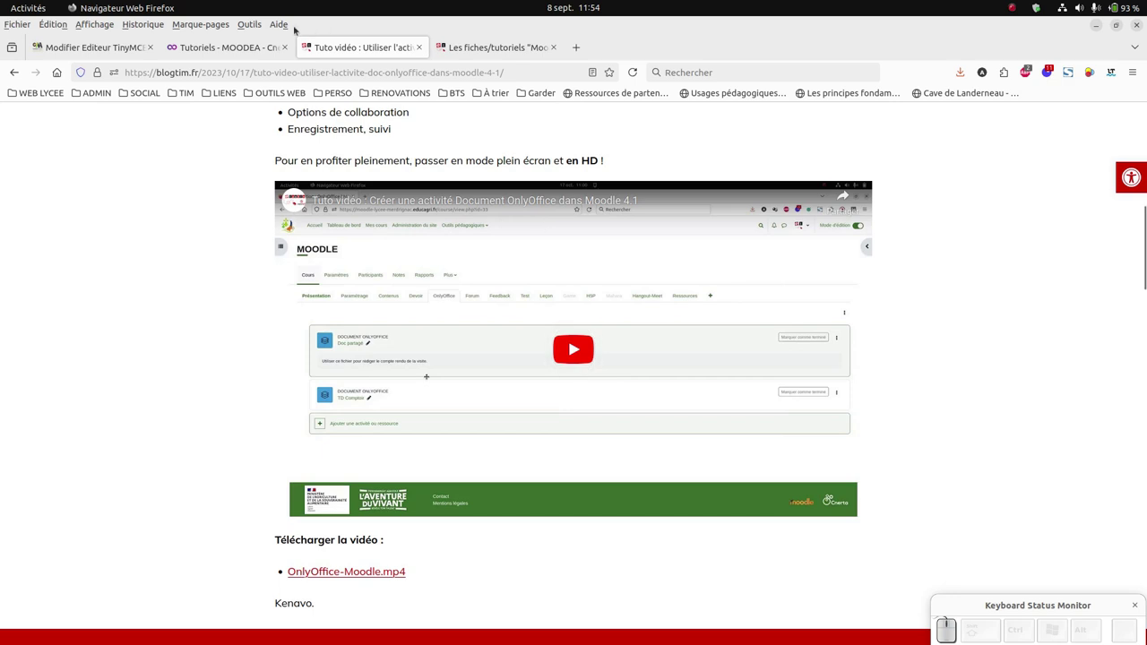
Insert a video in the Moodle summary using the copied YouTube address, leaving an empty line below it
left_click(588, 359)
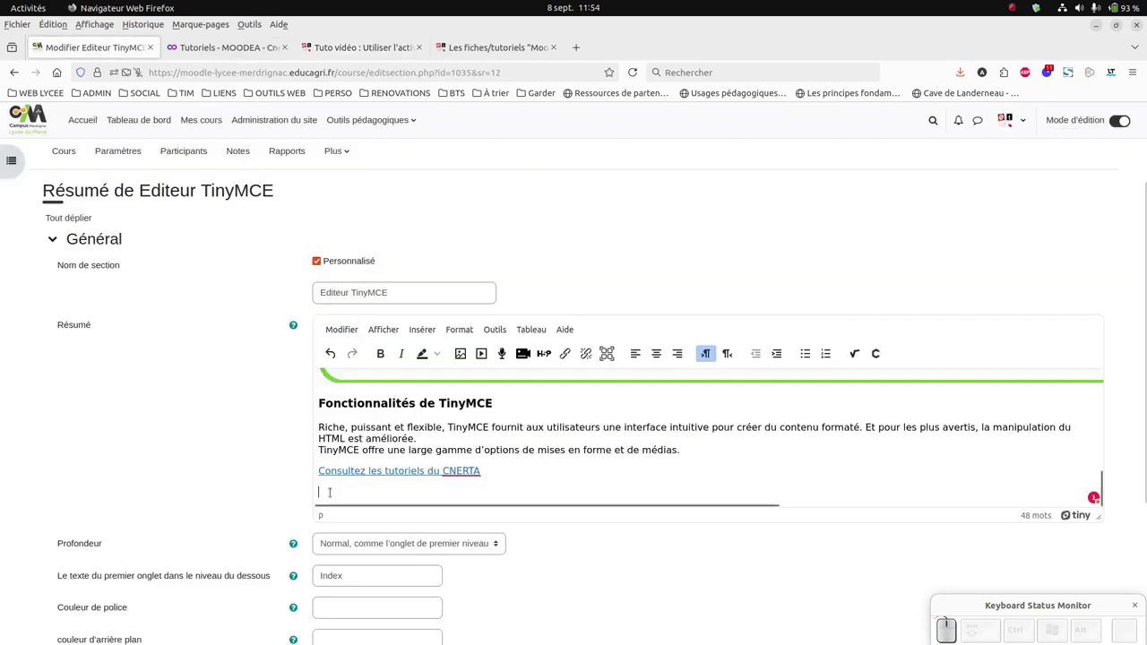
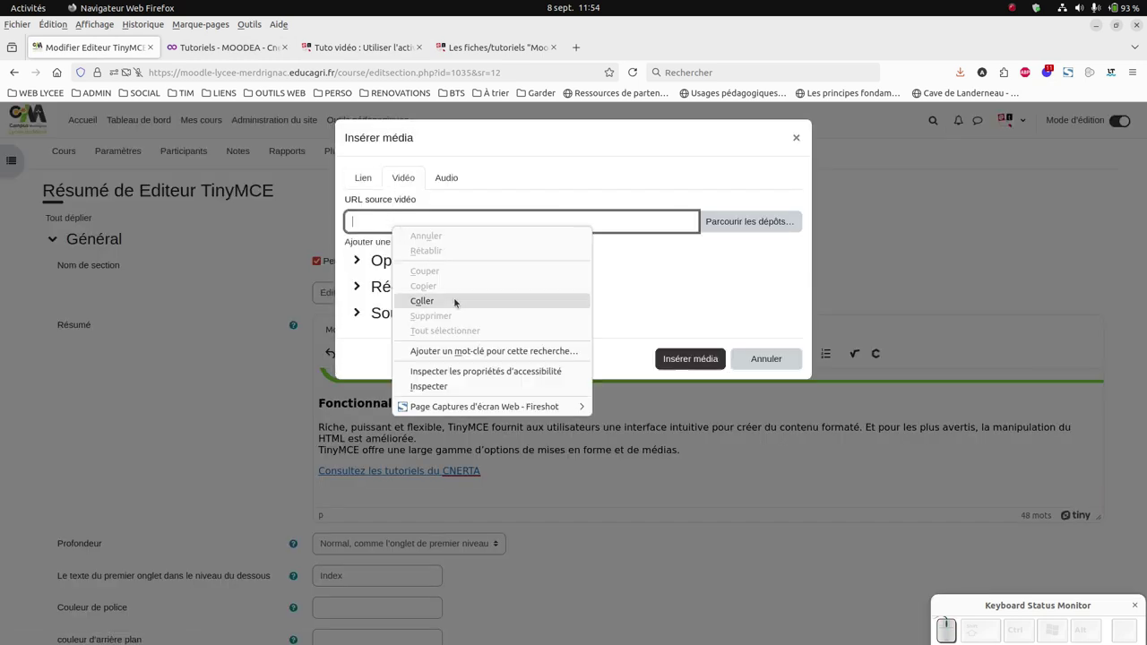
left_click(461, 303)
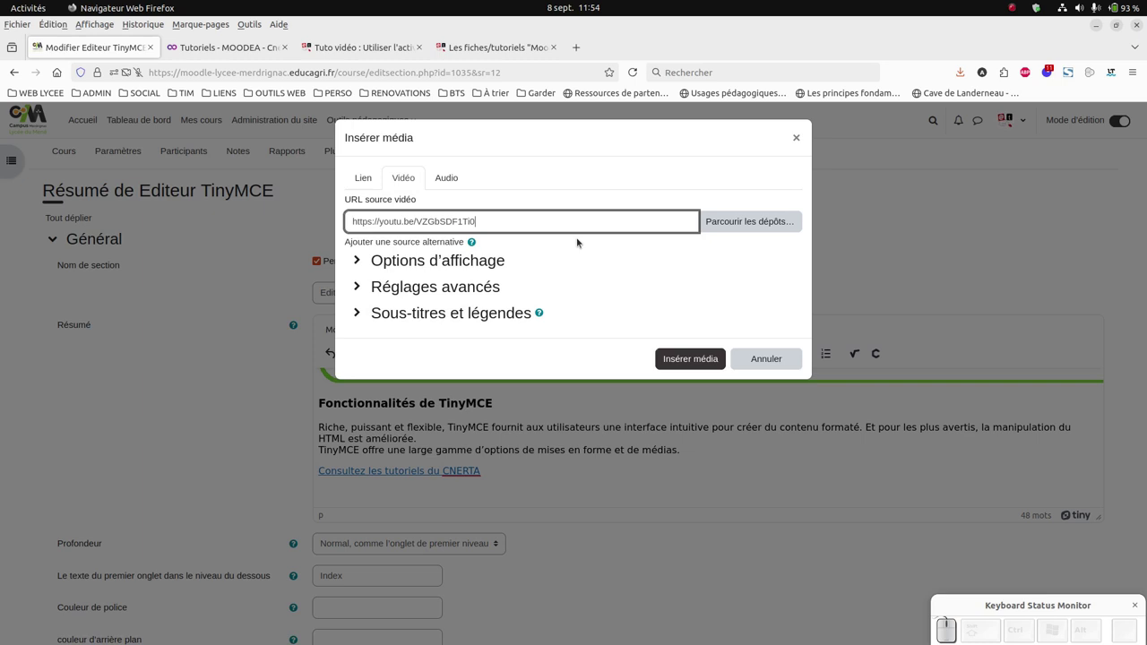
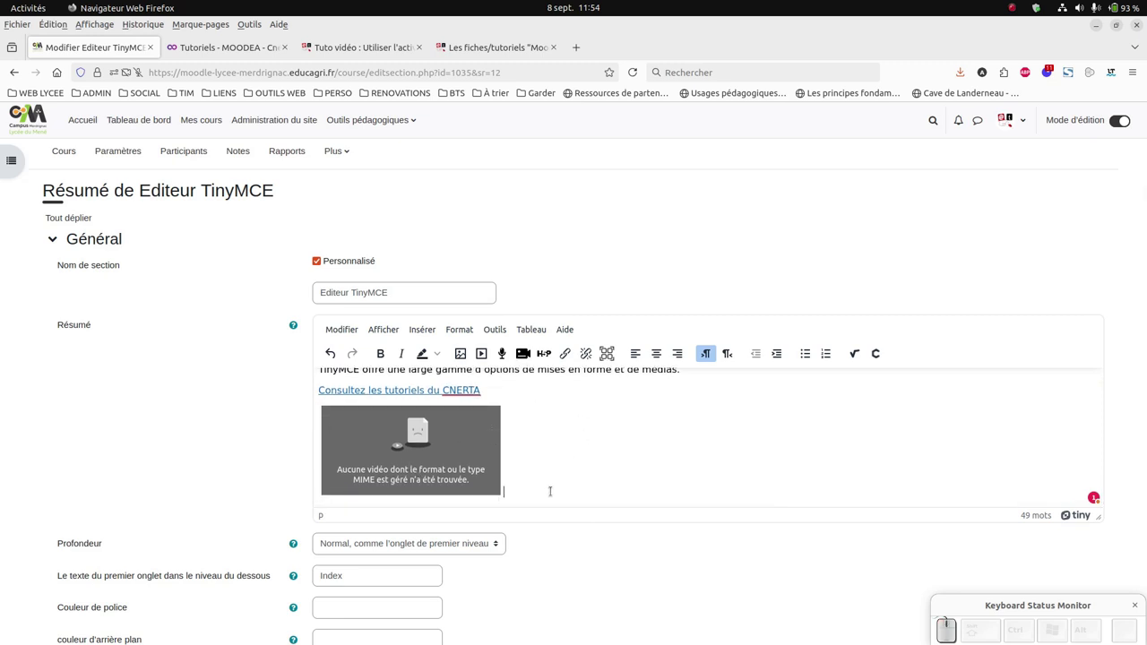
key("Return")
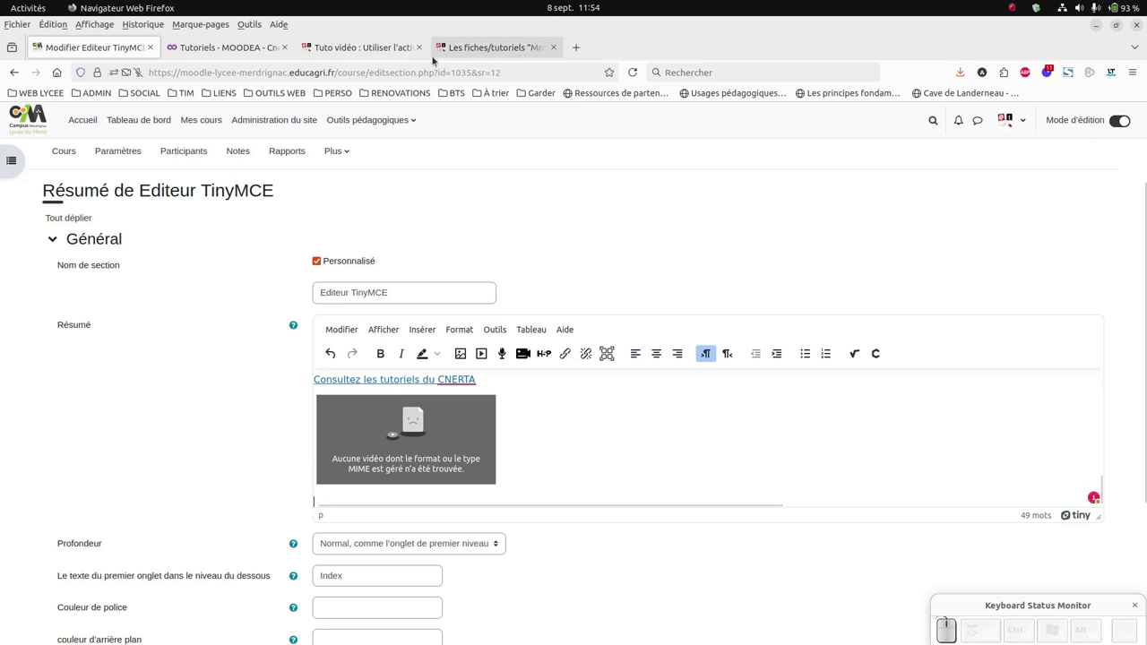
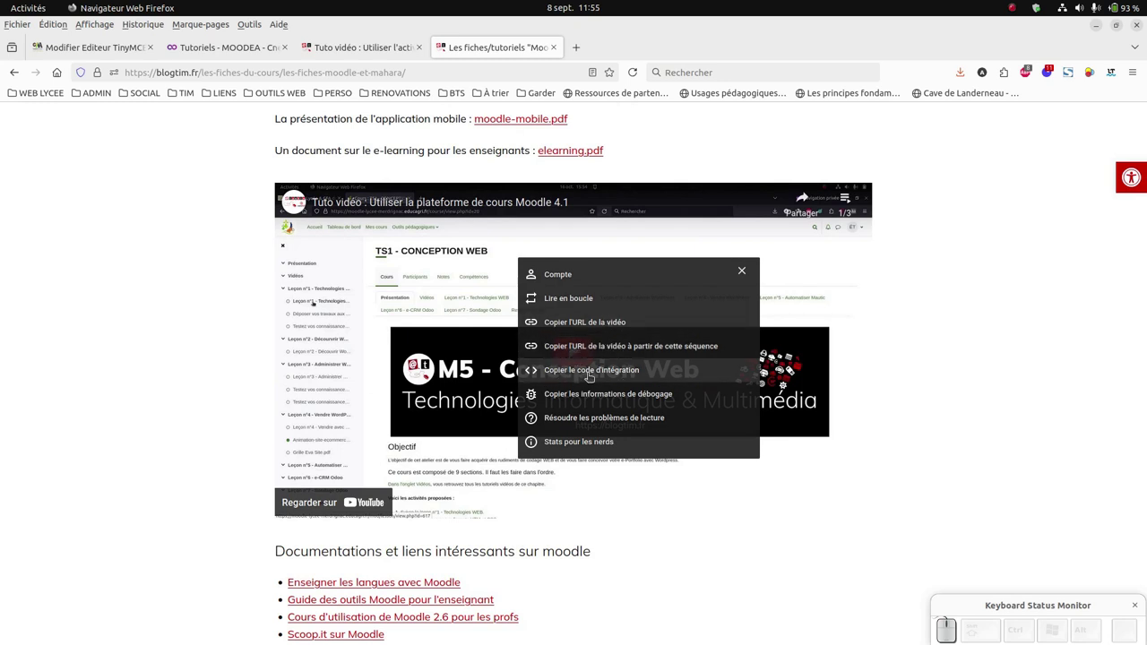
Copy the Moodle 4.1 tutorial video's embed code from blogtim.fr and return to Moodle
left_click(590, 370)
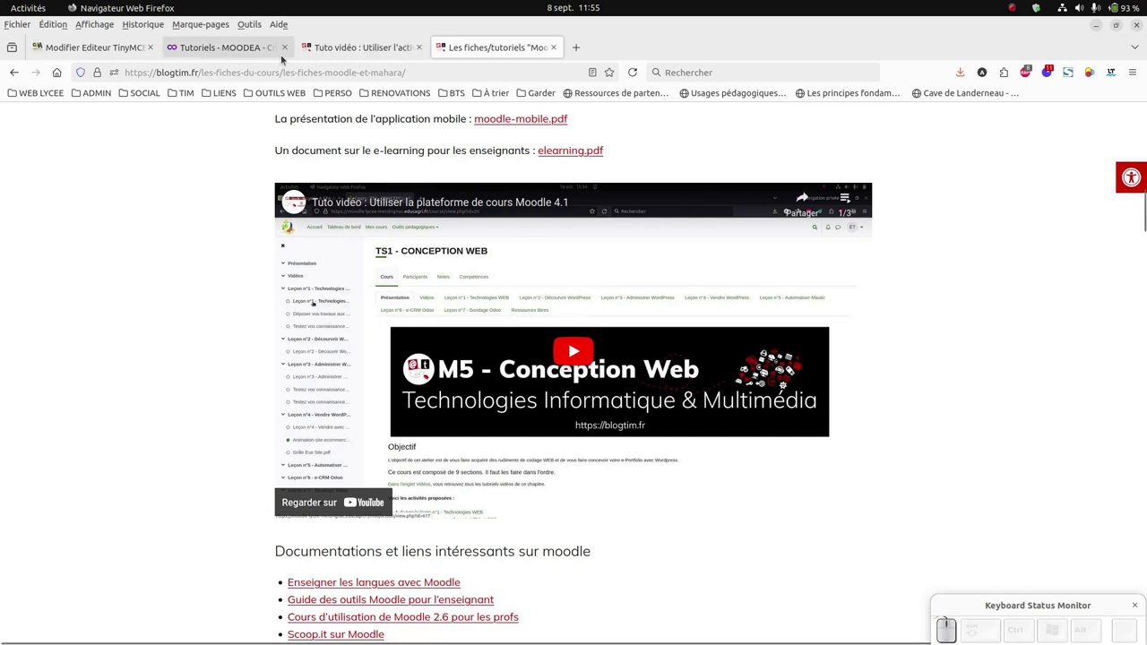
left_click(107, 52)
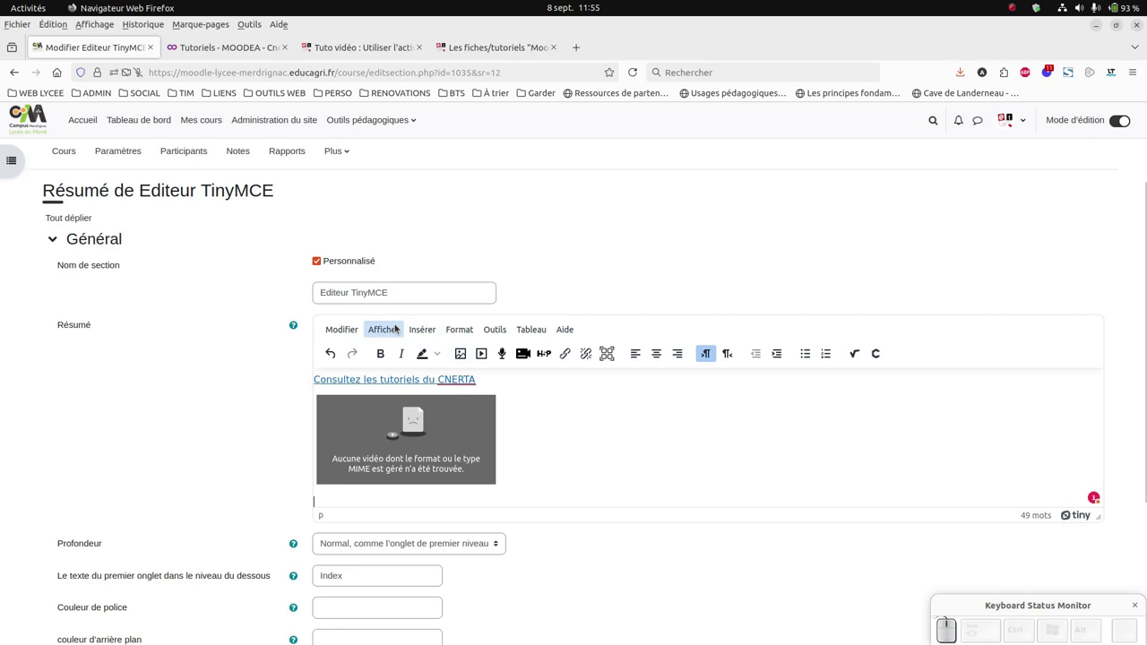
Show the summary's HTML source via Afficher > Code source to replace the video tag
left_click(396, 329)
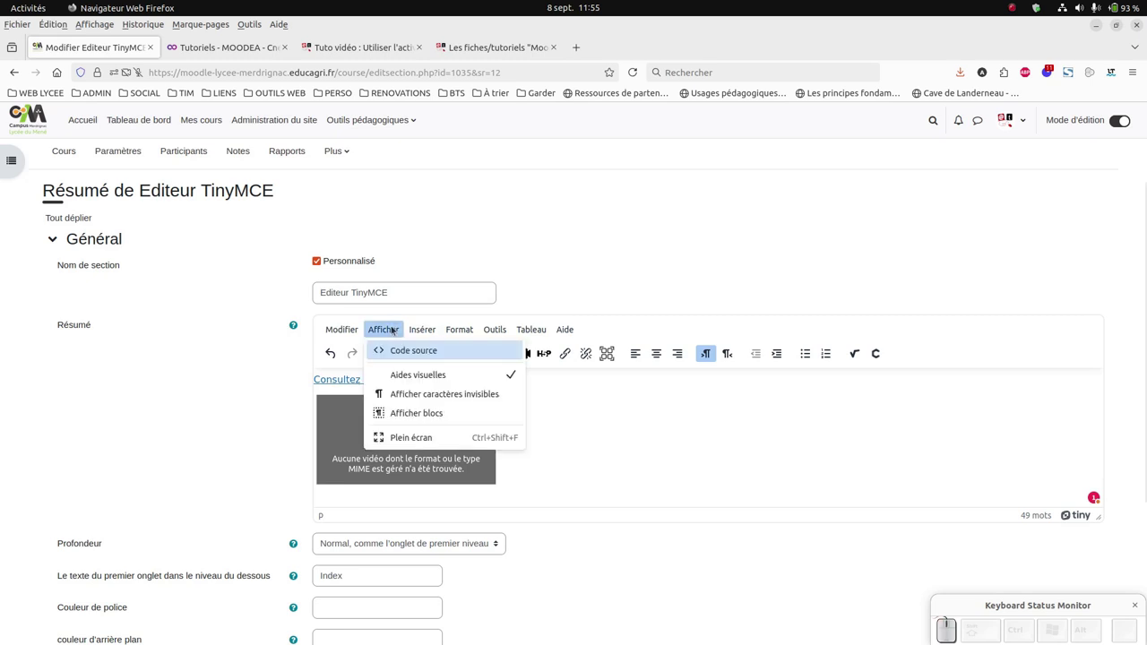
left_click(403, 353)
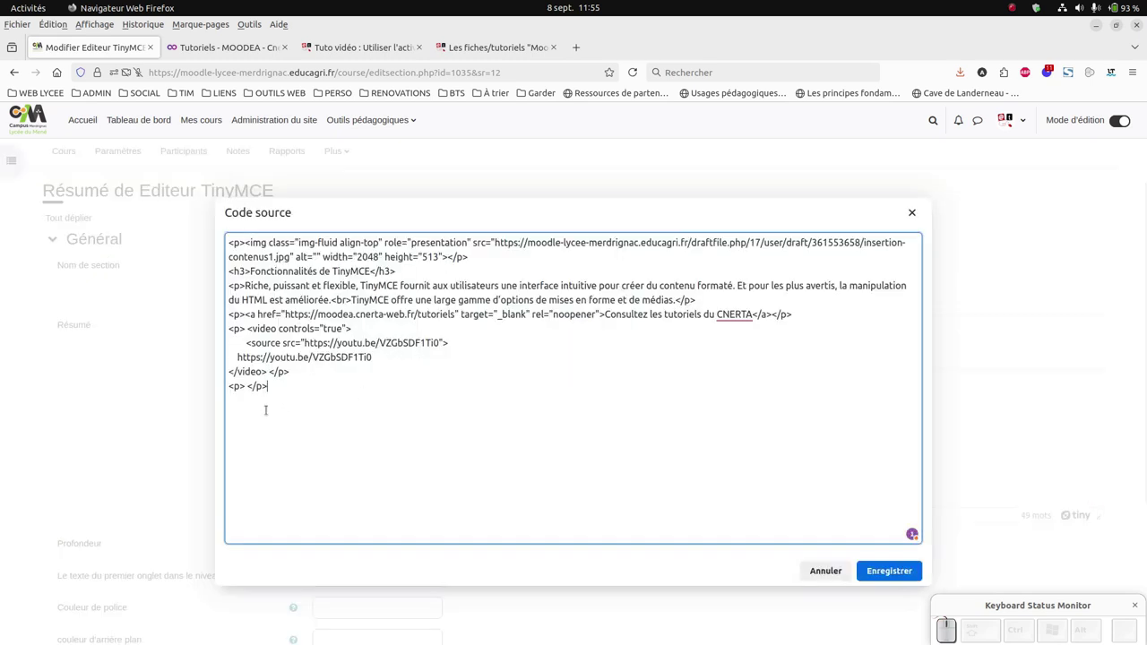
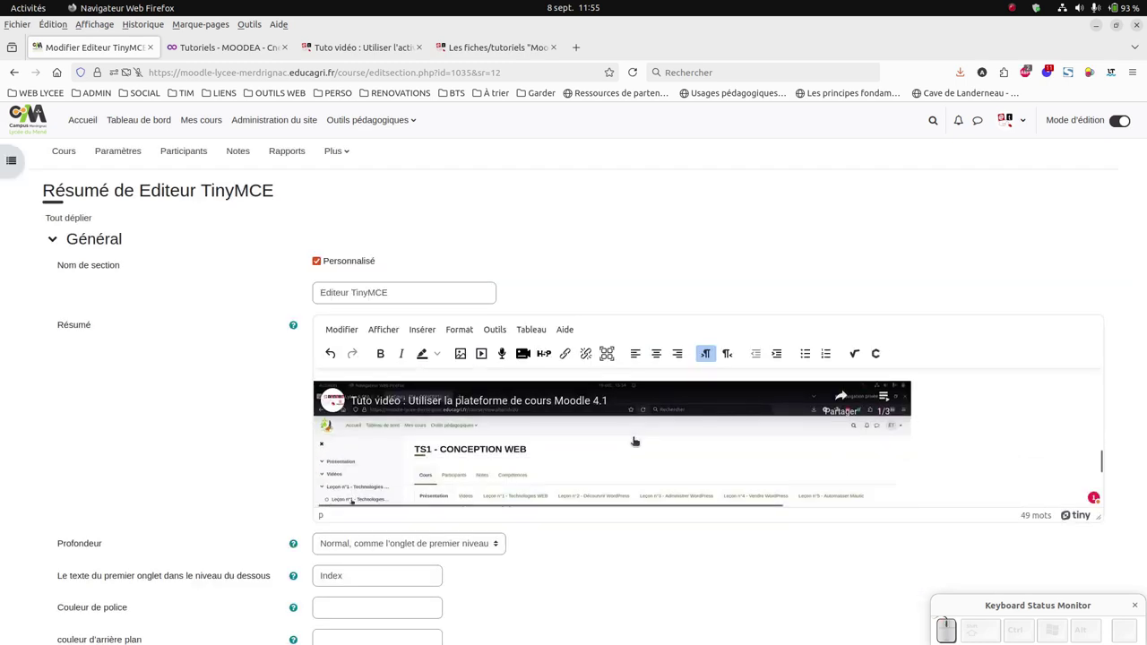
Scroll down the section settings form toward the Enregistrer button
scroll("down", 3)
scroll("down", 3)
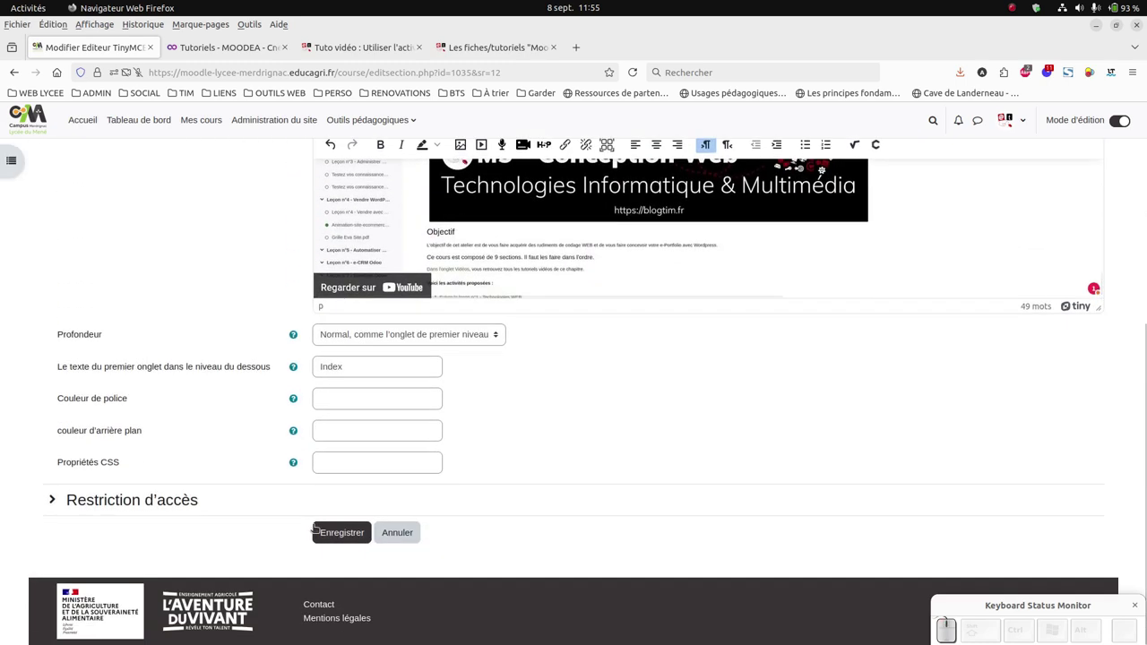
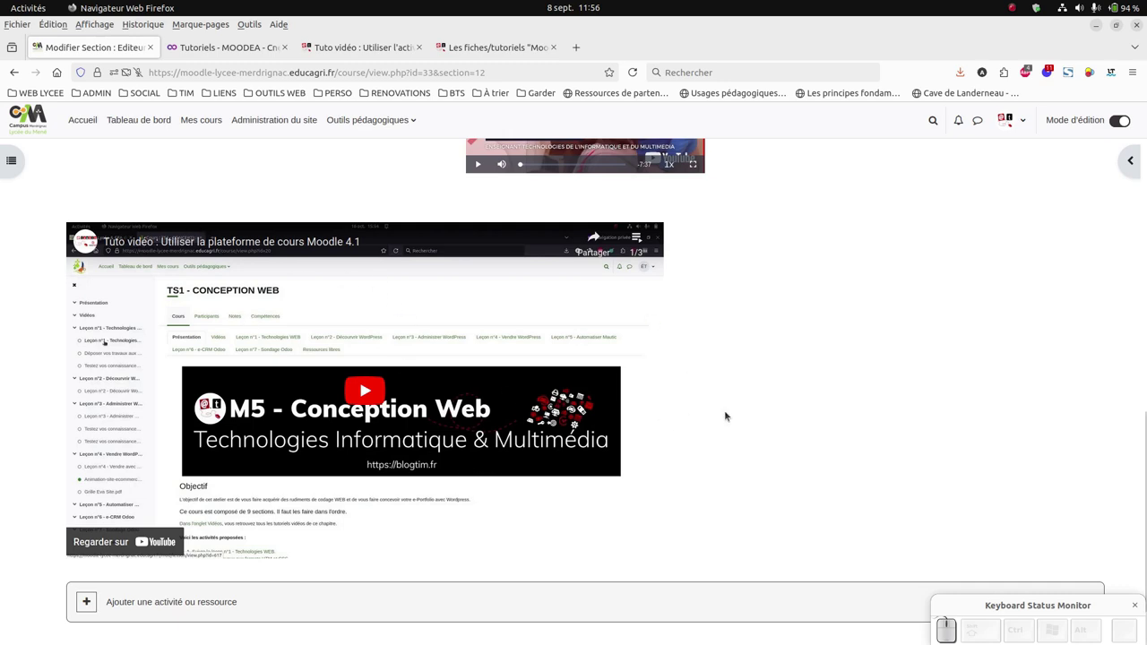
scroll("up", 3)
scroll("up", 3)
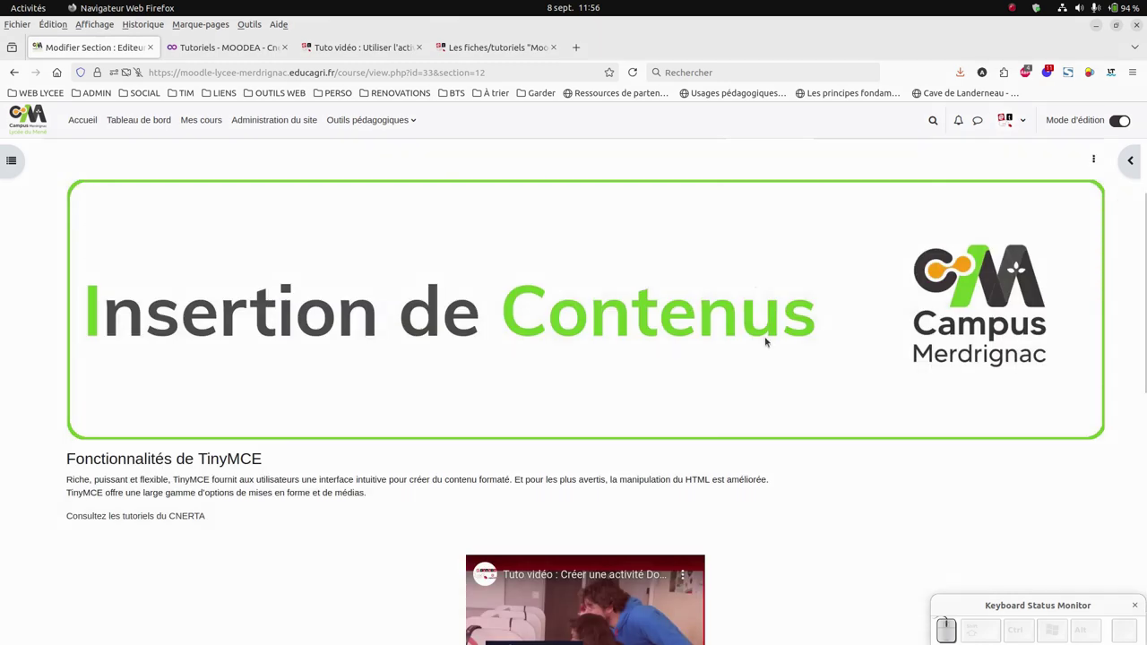